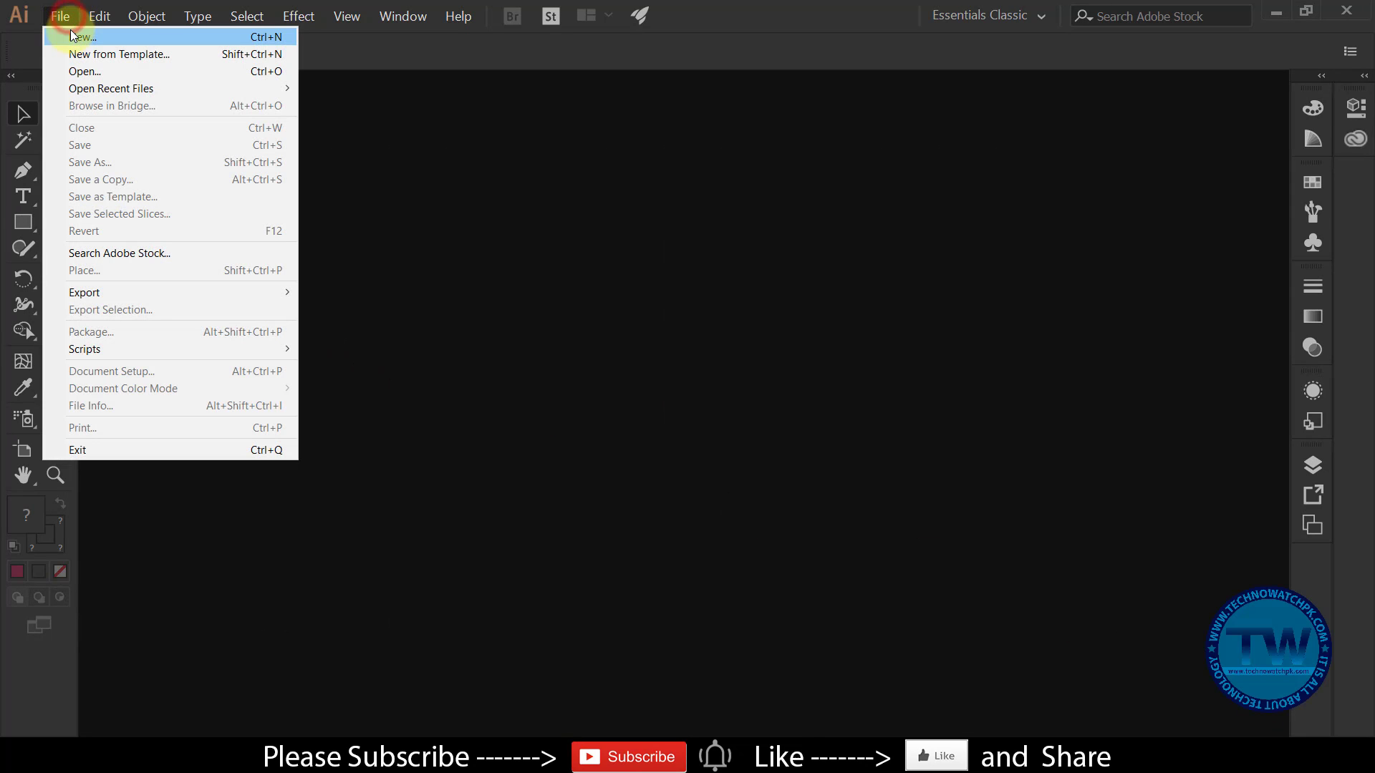
Start a new blank document from the File menu
left_click(75, 38)
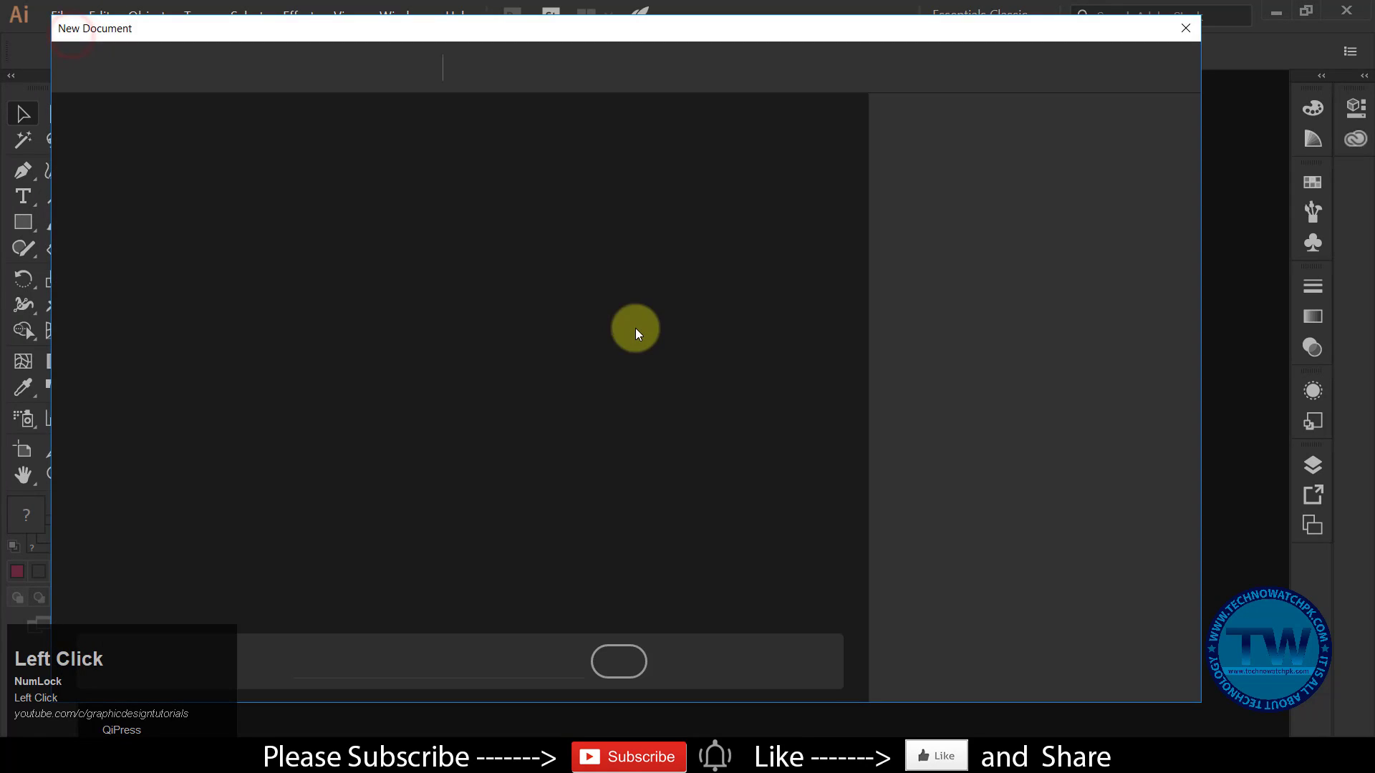
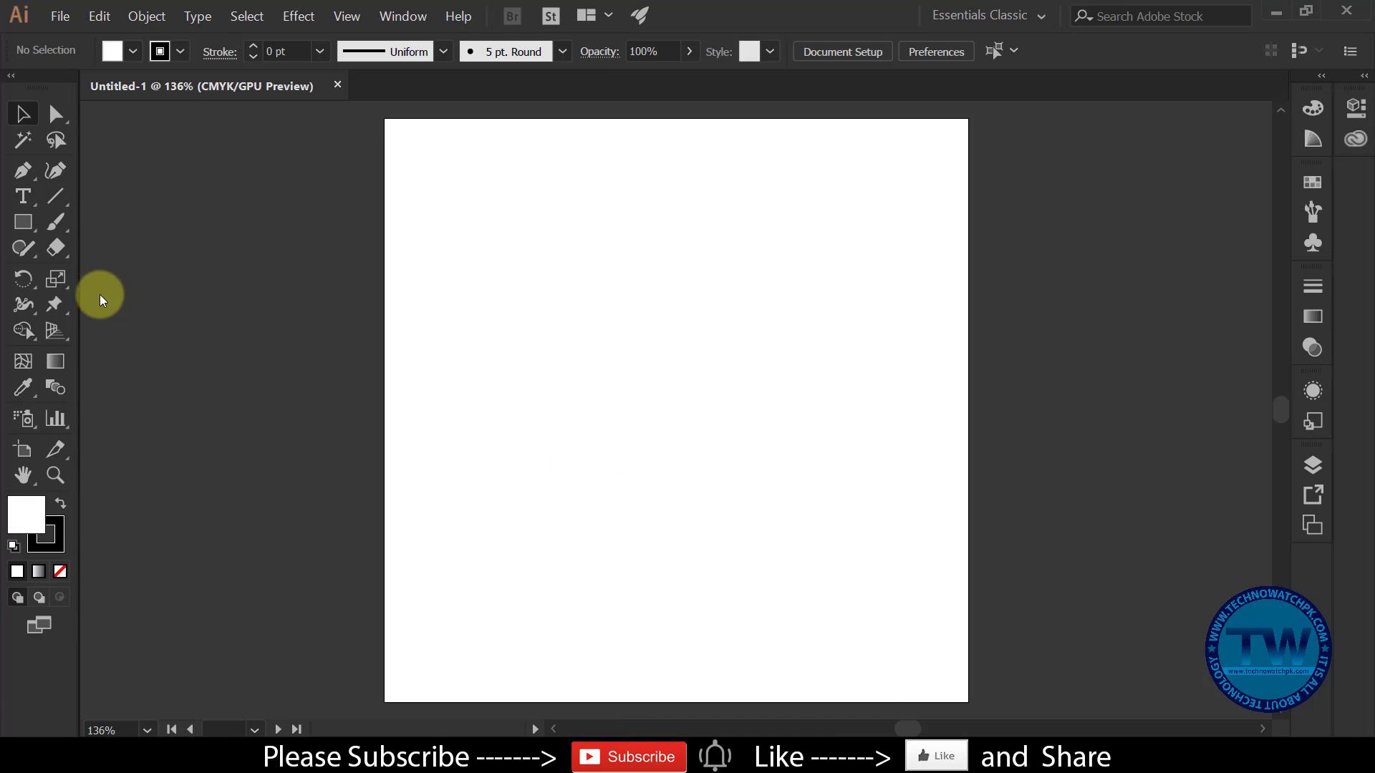
Draw a square on the artboard as the base for the pink petal shape
left_click_drag(29, 229, 62, 119)
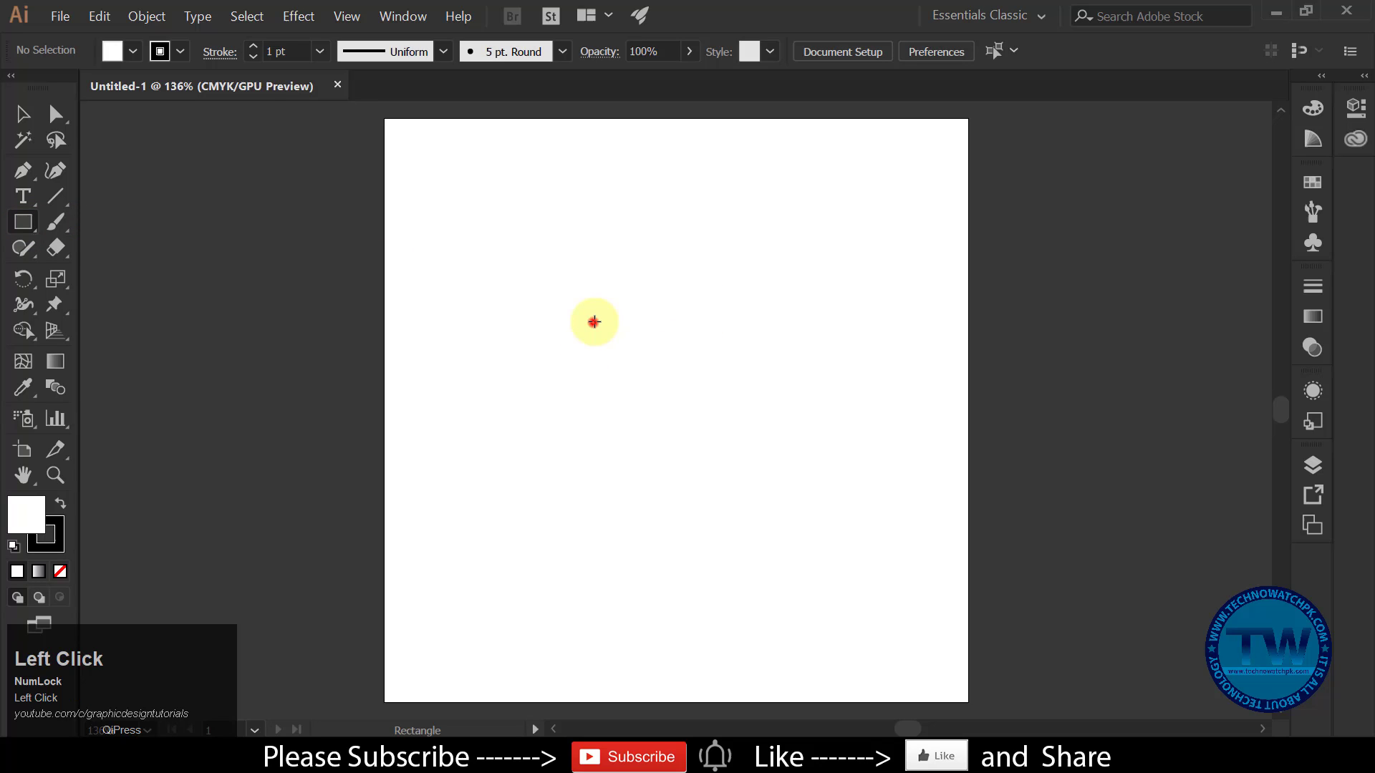
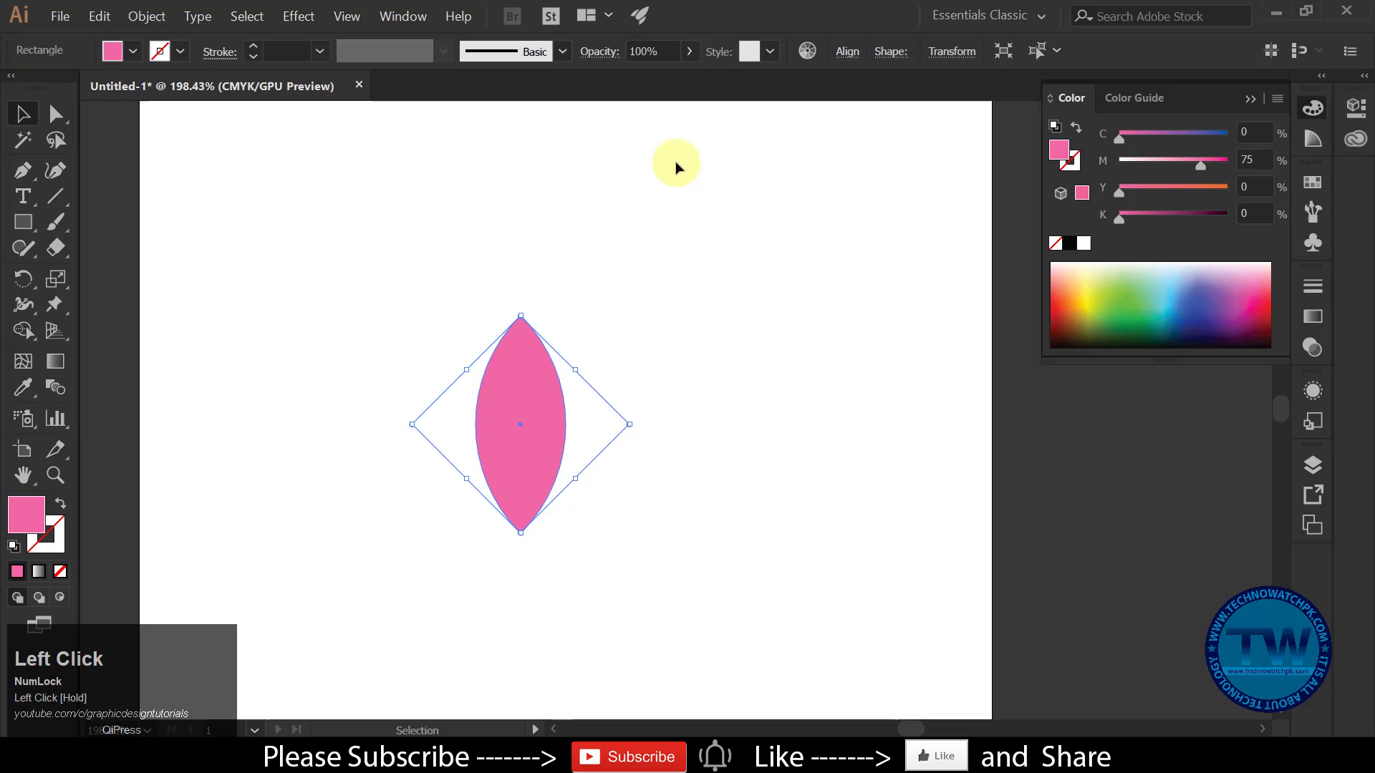
Select the pink petal and paste a copy in front ready to rotate
left_click_drag(692, 56, 741, 274)
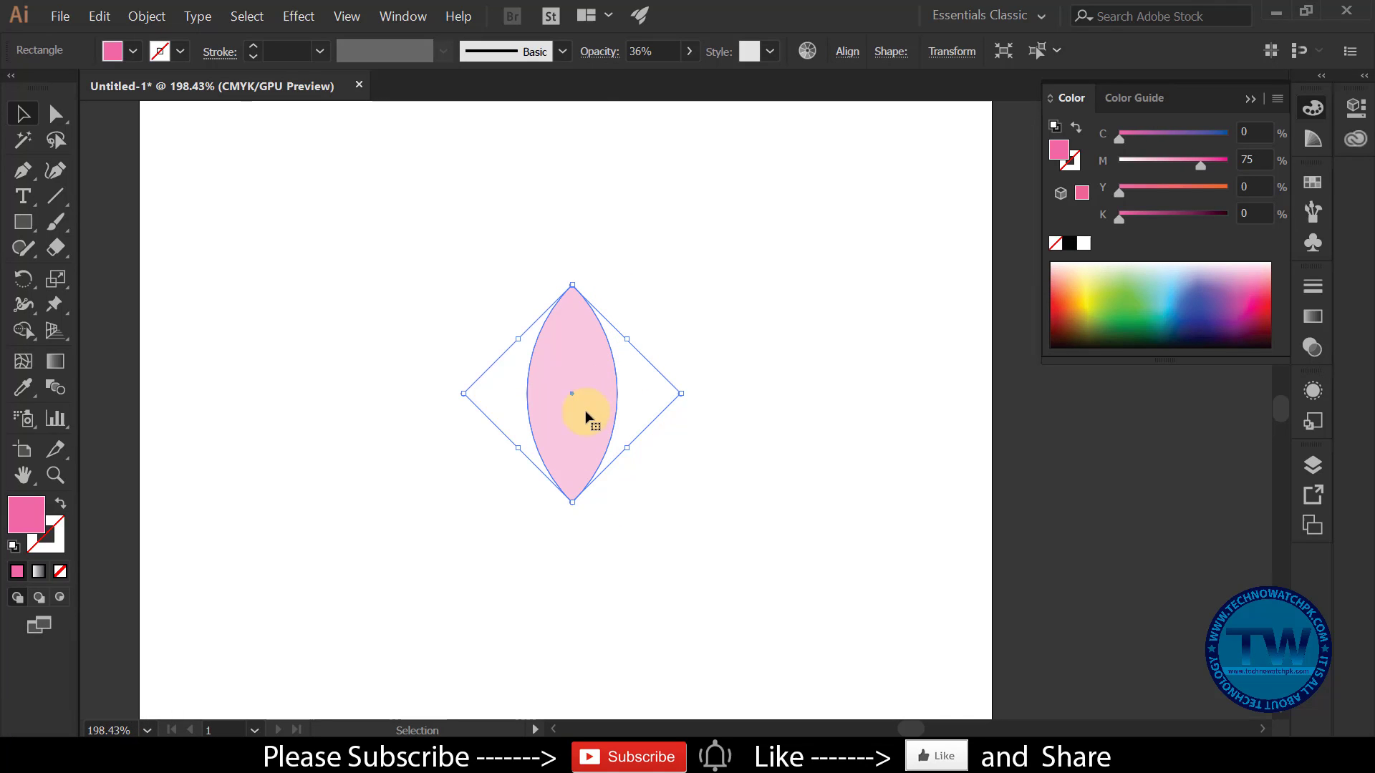
left_click_drag(98, 15, 189, 74)
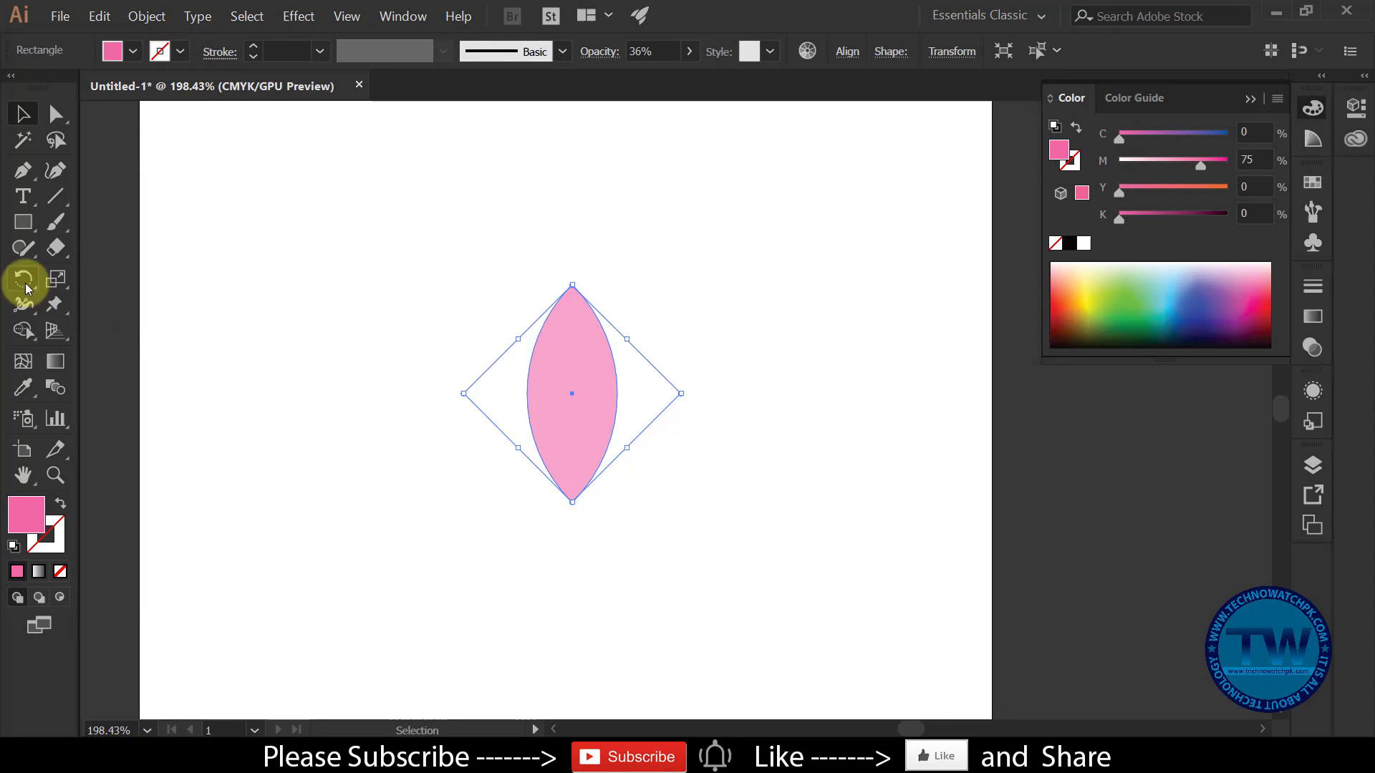
Copy and rotate successive petals further left about the bottom tip, forming five fanned petals
left_click_drag(28, 282, 22, 117)
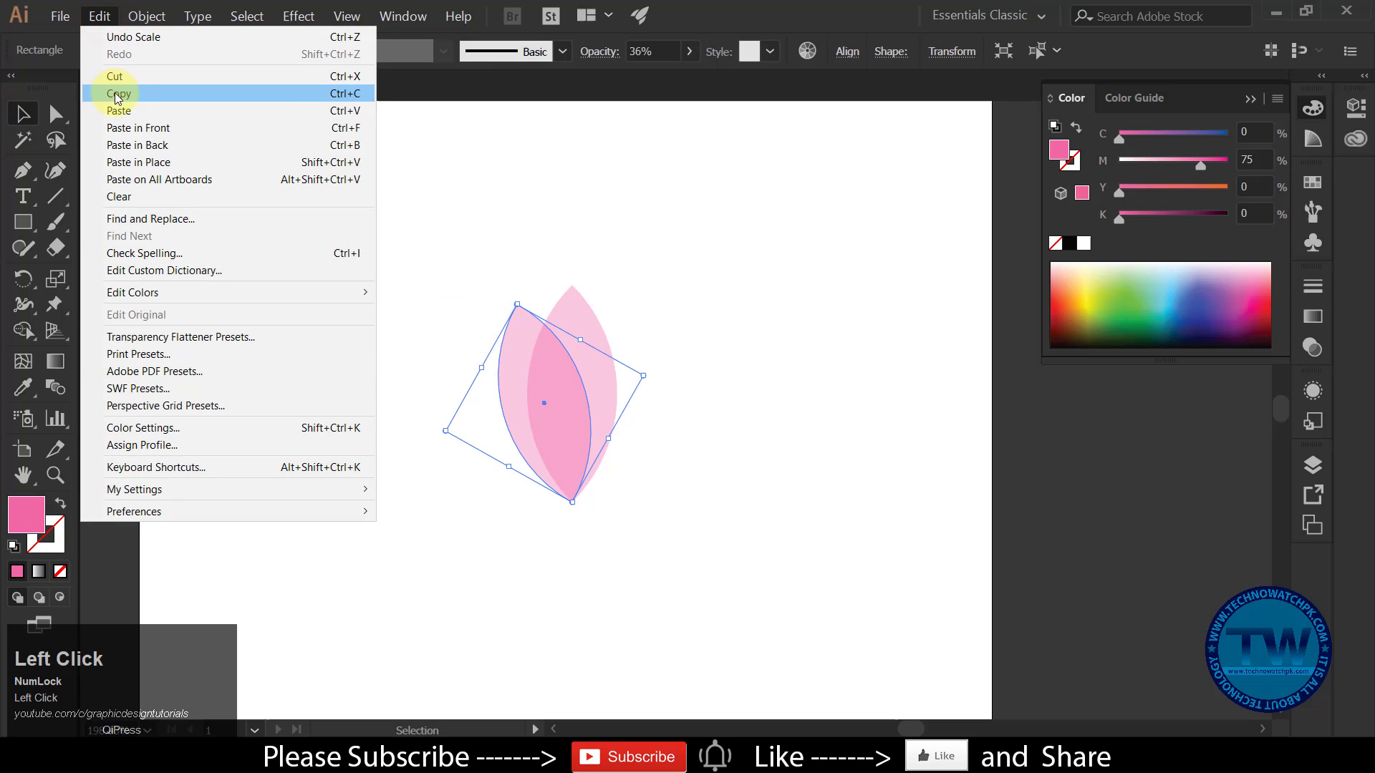
left_click(119, 97)
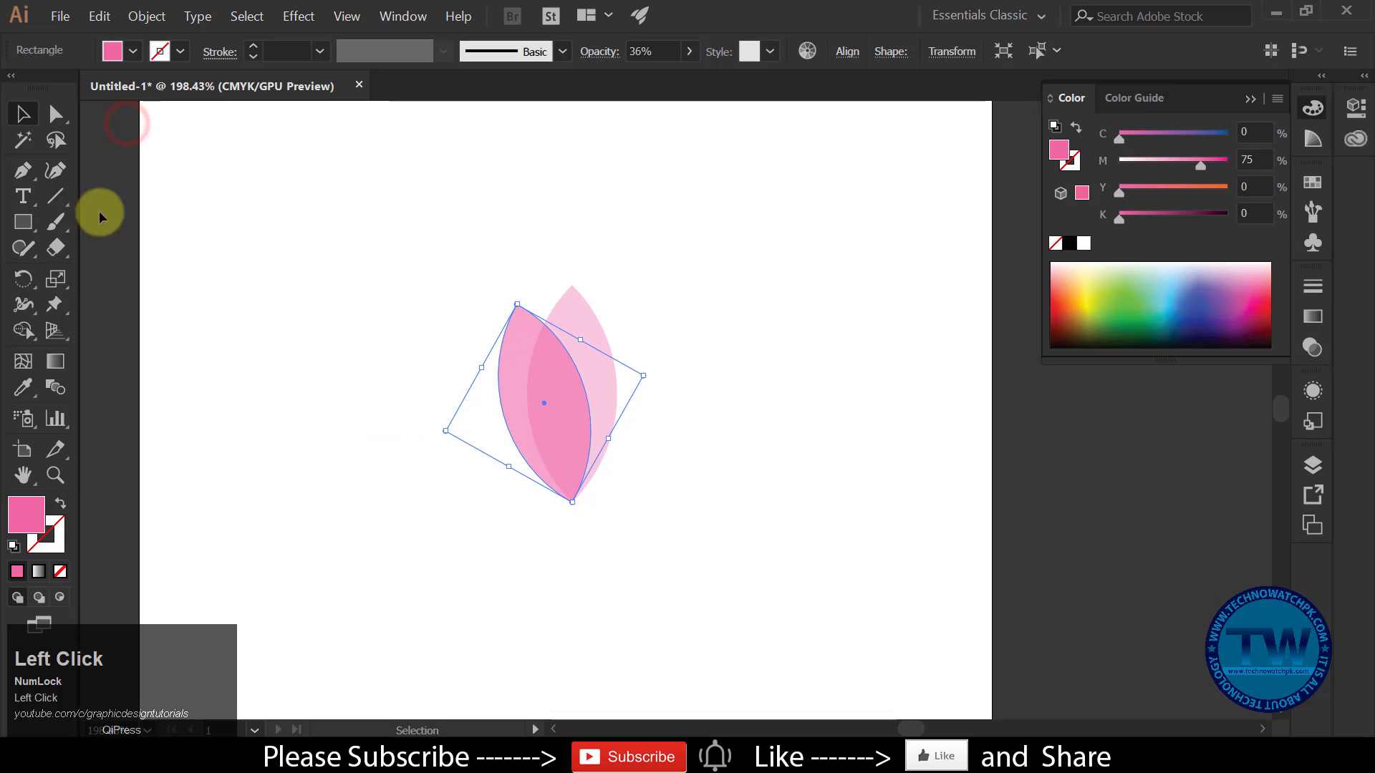
left_click_drag(30, 282, 110, 27)
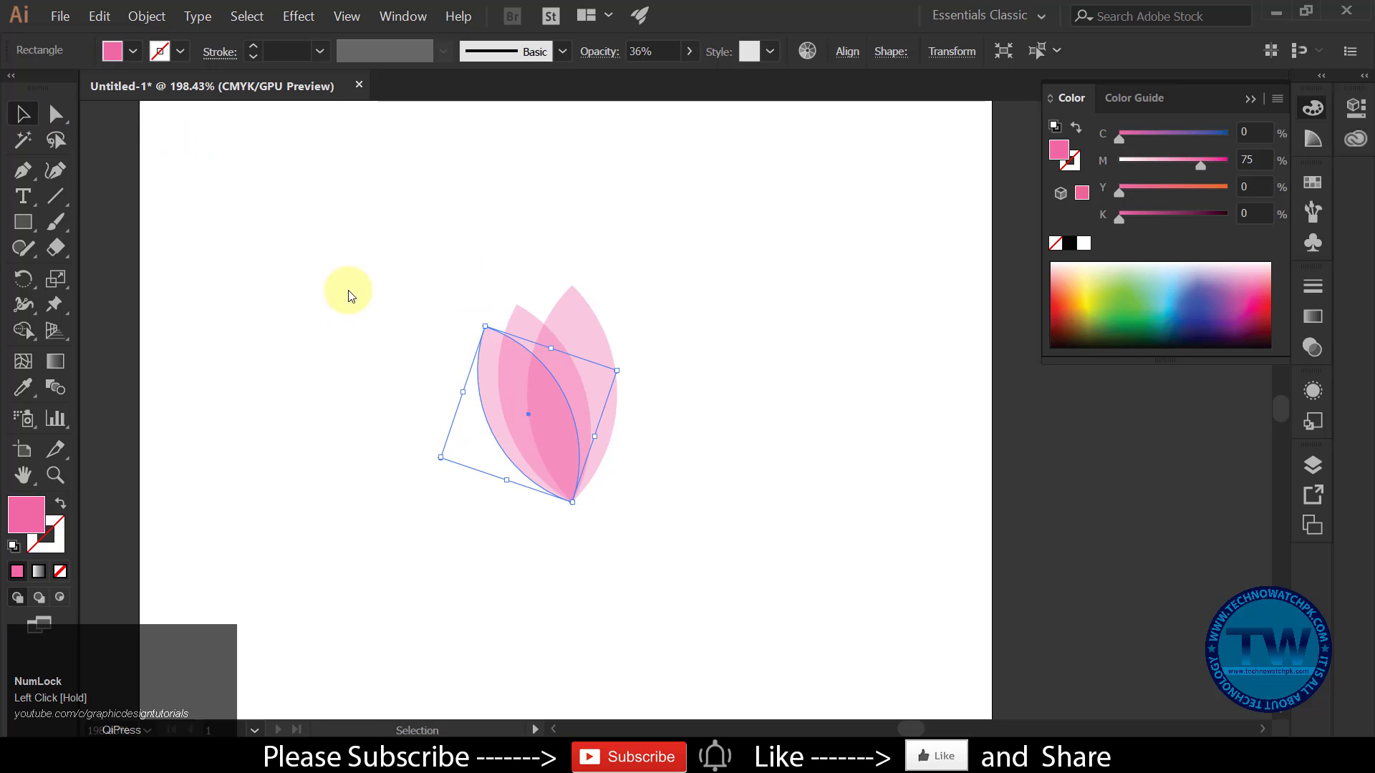
left_click(111, 16)
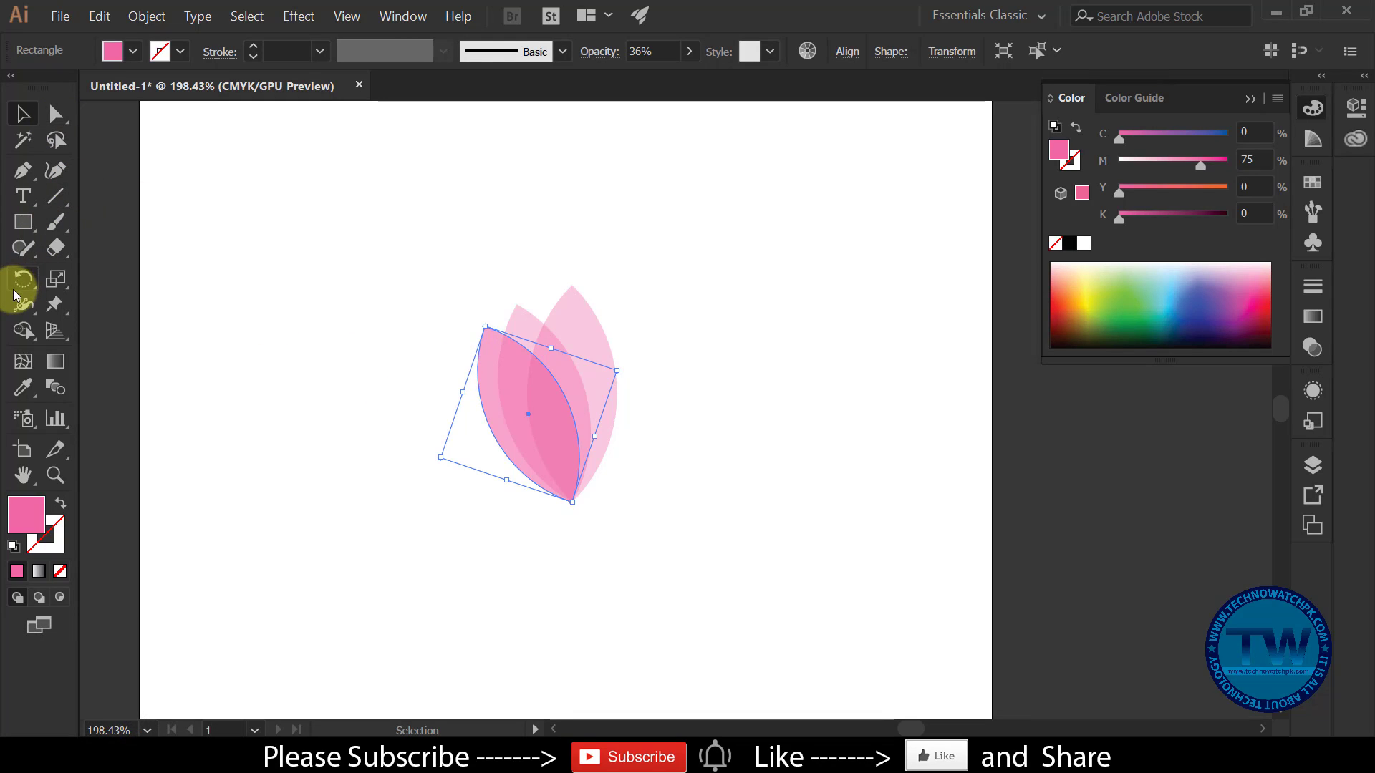
left_click_drag(26, 282, 29, 123)
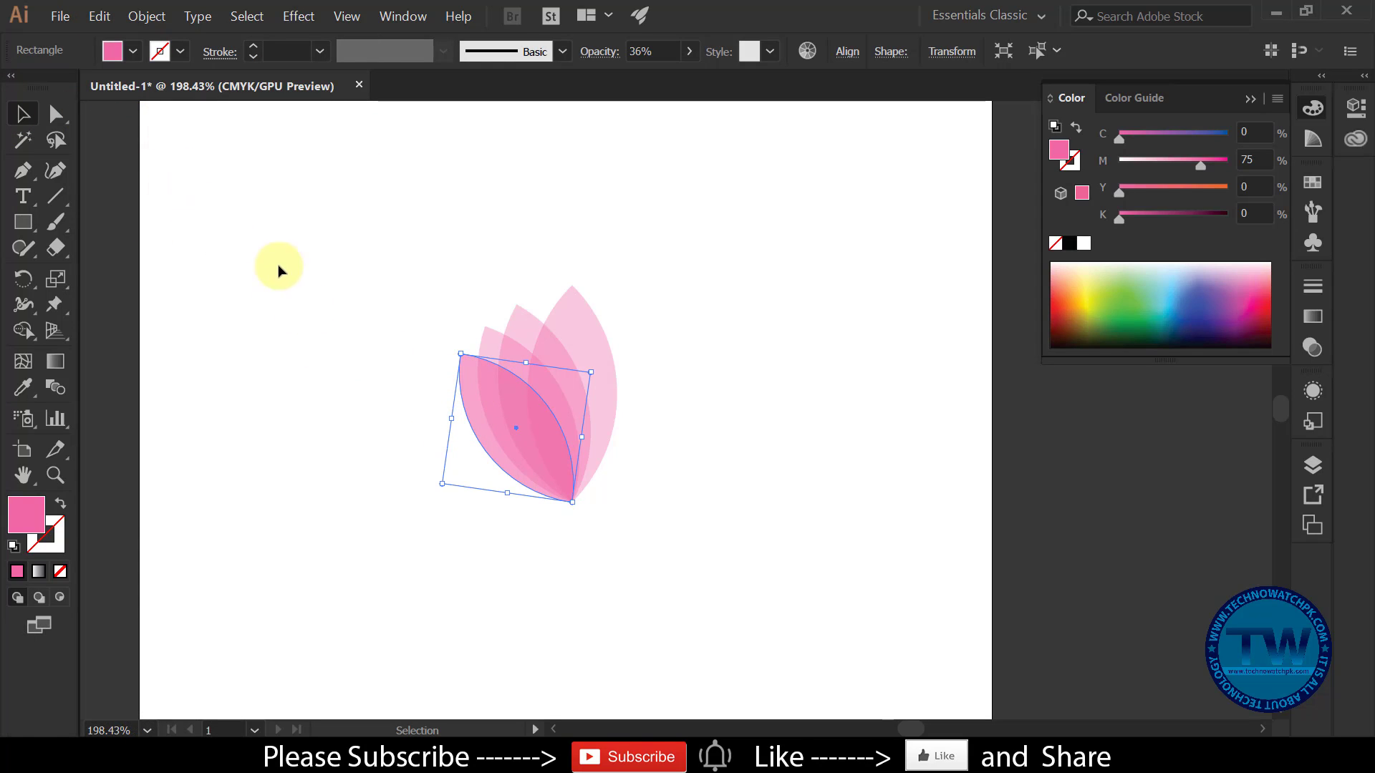
left_click_drag(25, 285, 25, 116)
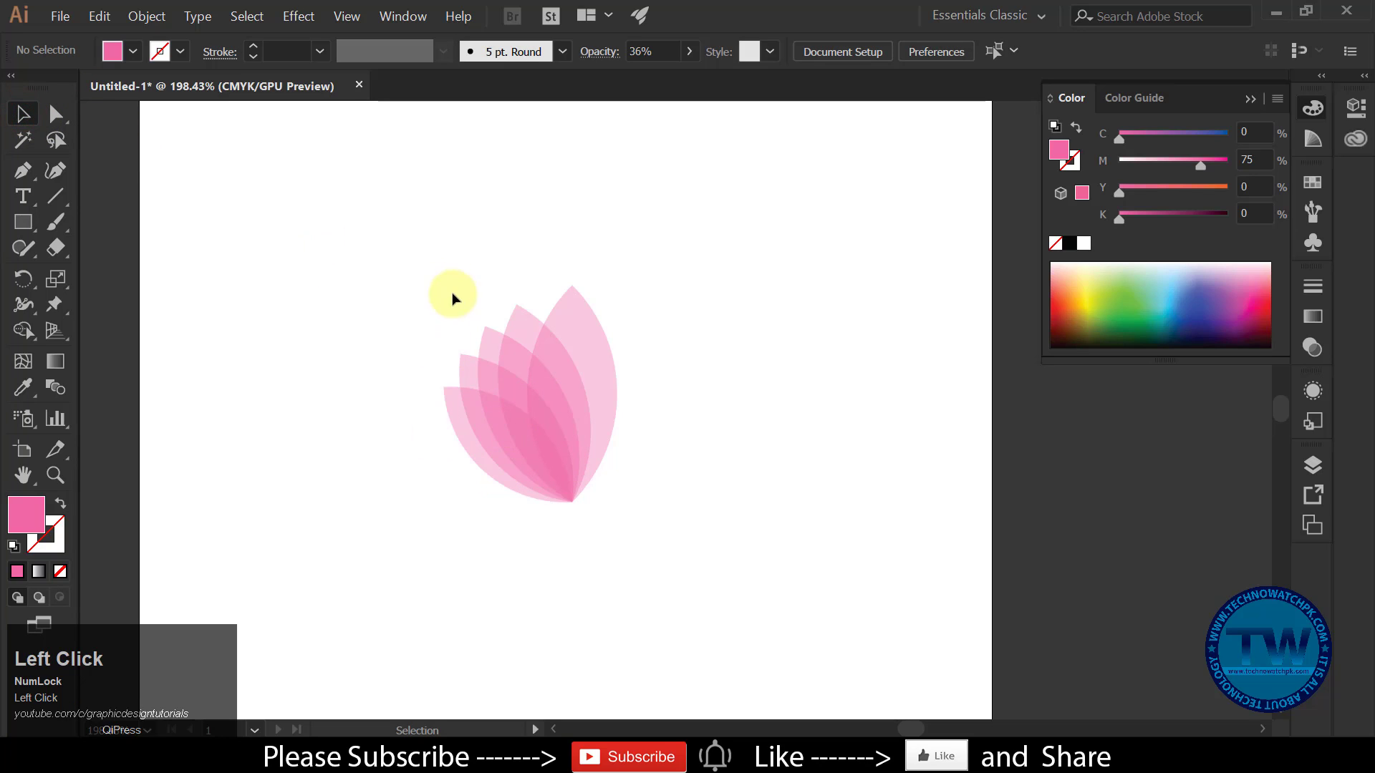
Paste a copy of the left petals behind and shift it slightly right
left_click_drag(522, 275, 106, 20)
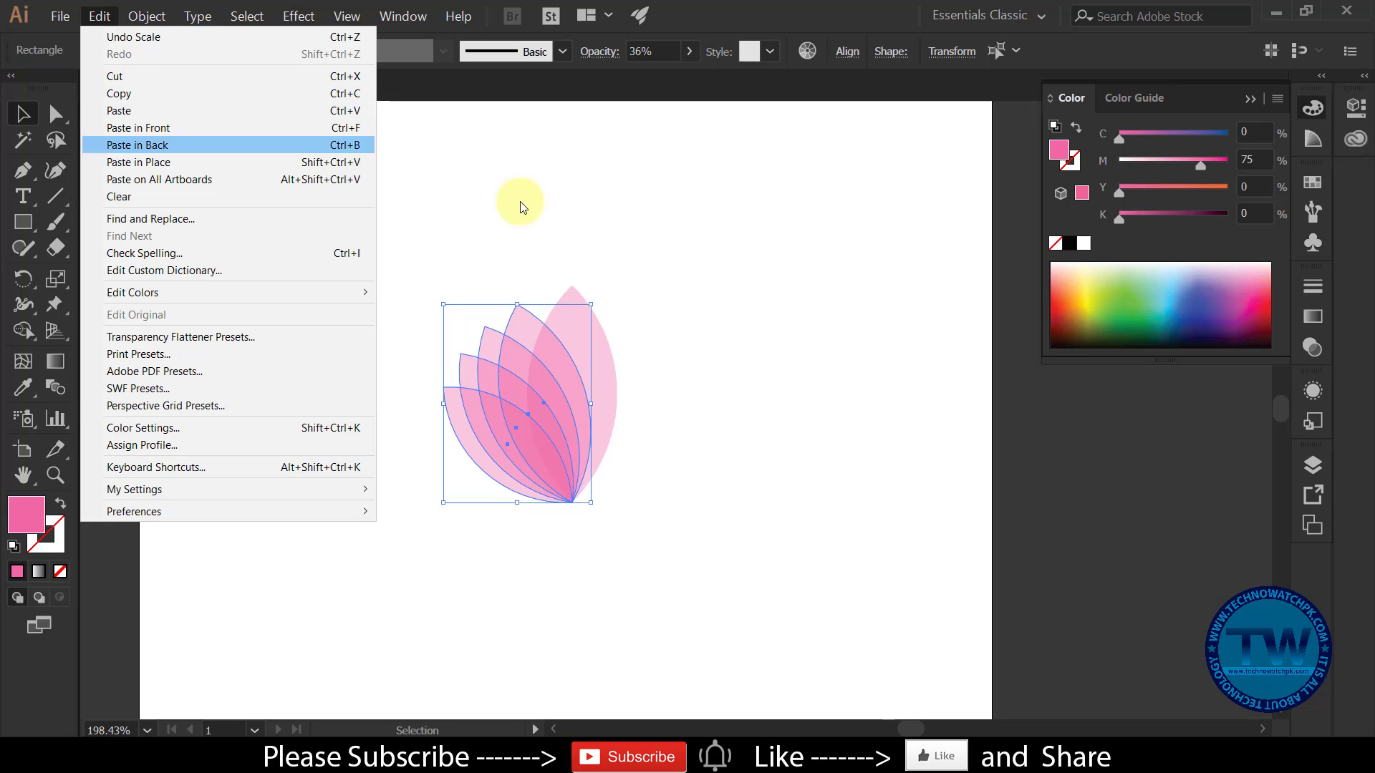
right_click(547, 394)
left_click(588, 484)
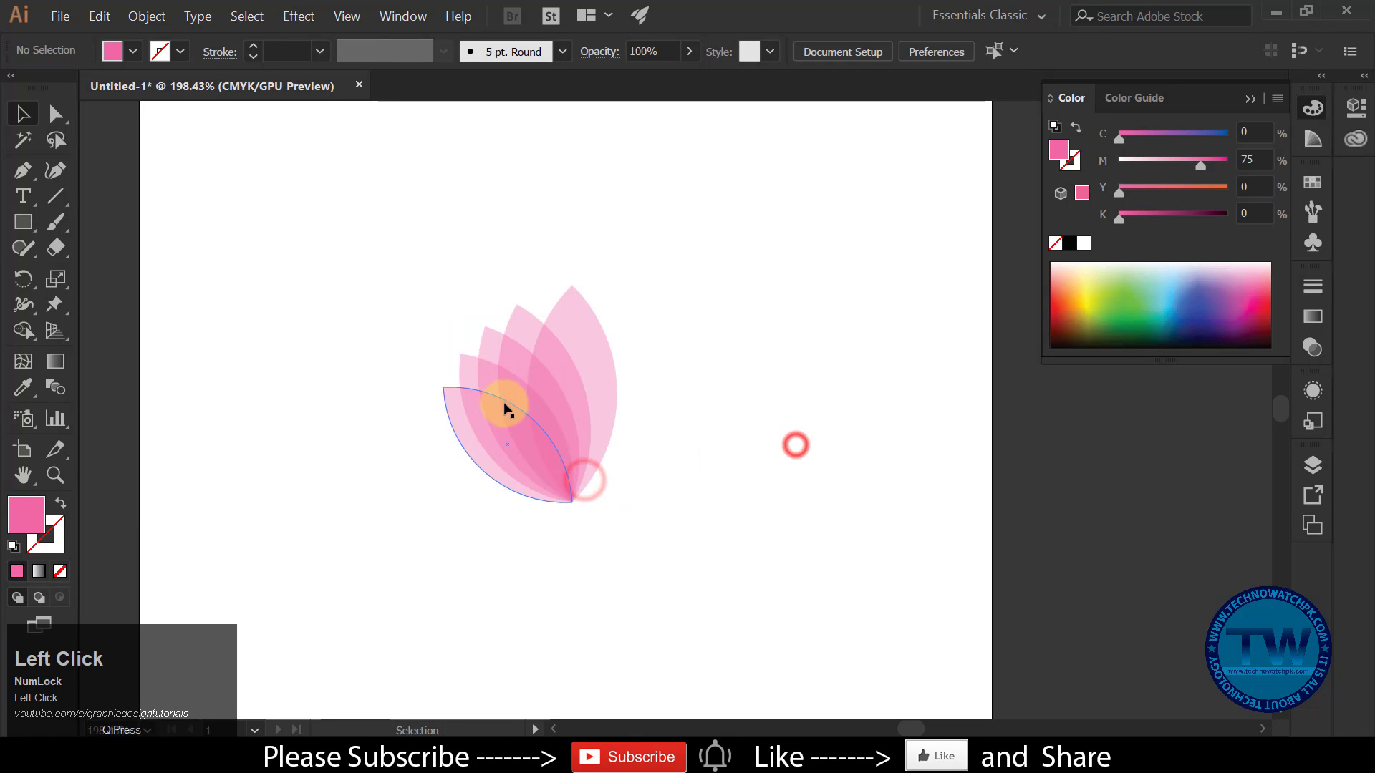
key("z")
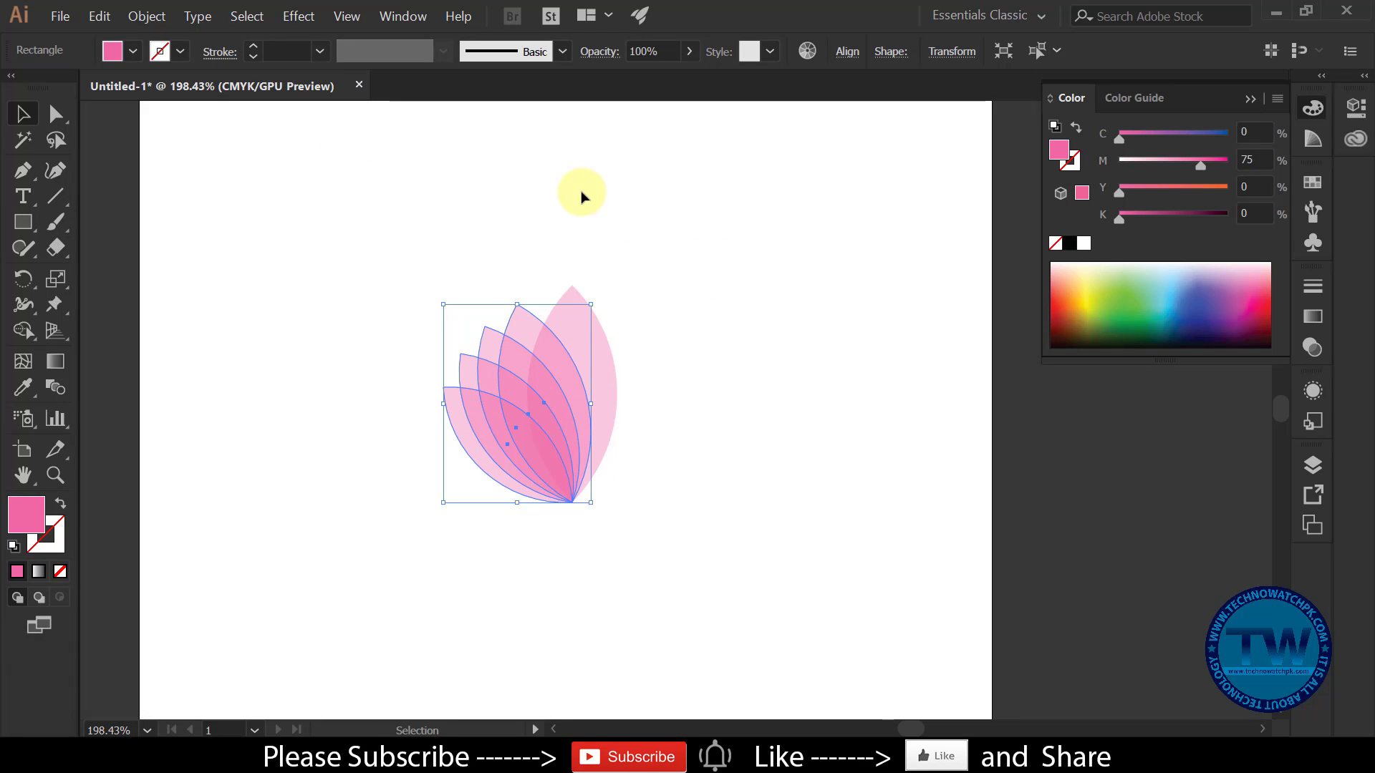
left_click_drag(100, 21, 656, 415)
Bring up the Reflect dialog to mirror the copied petals across a vertical axis
right_click(656, 415)
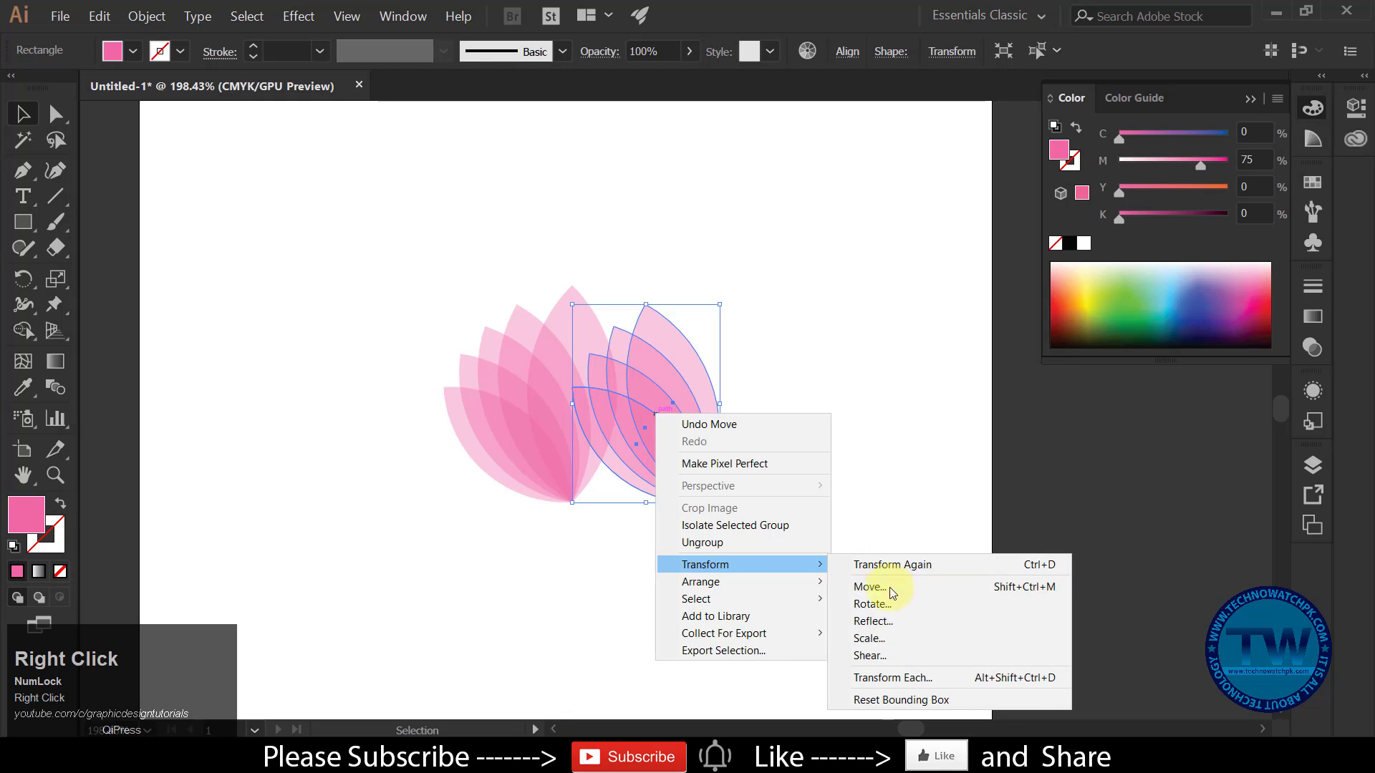
left_click(882, 628)
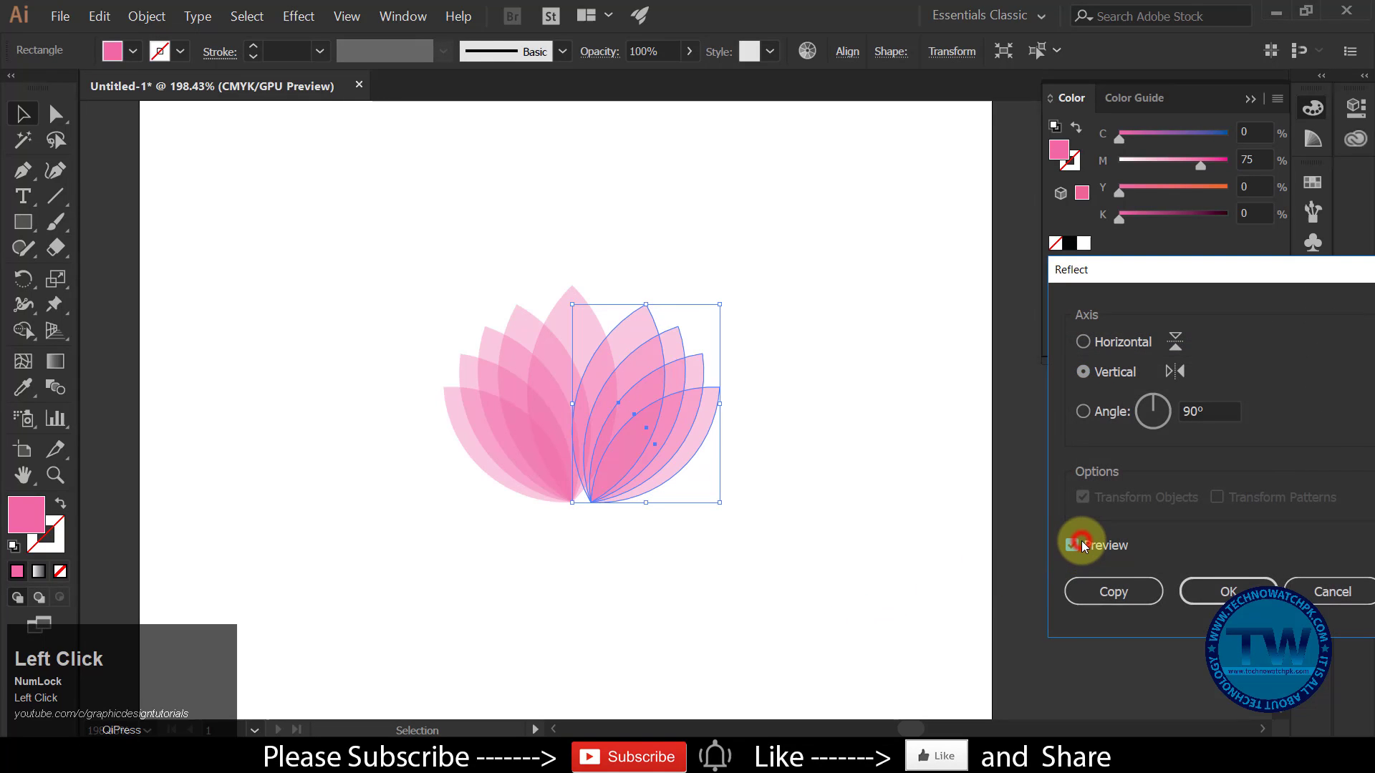
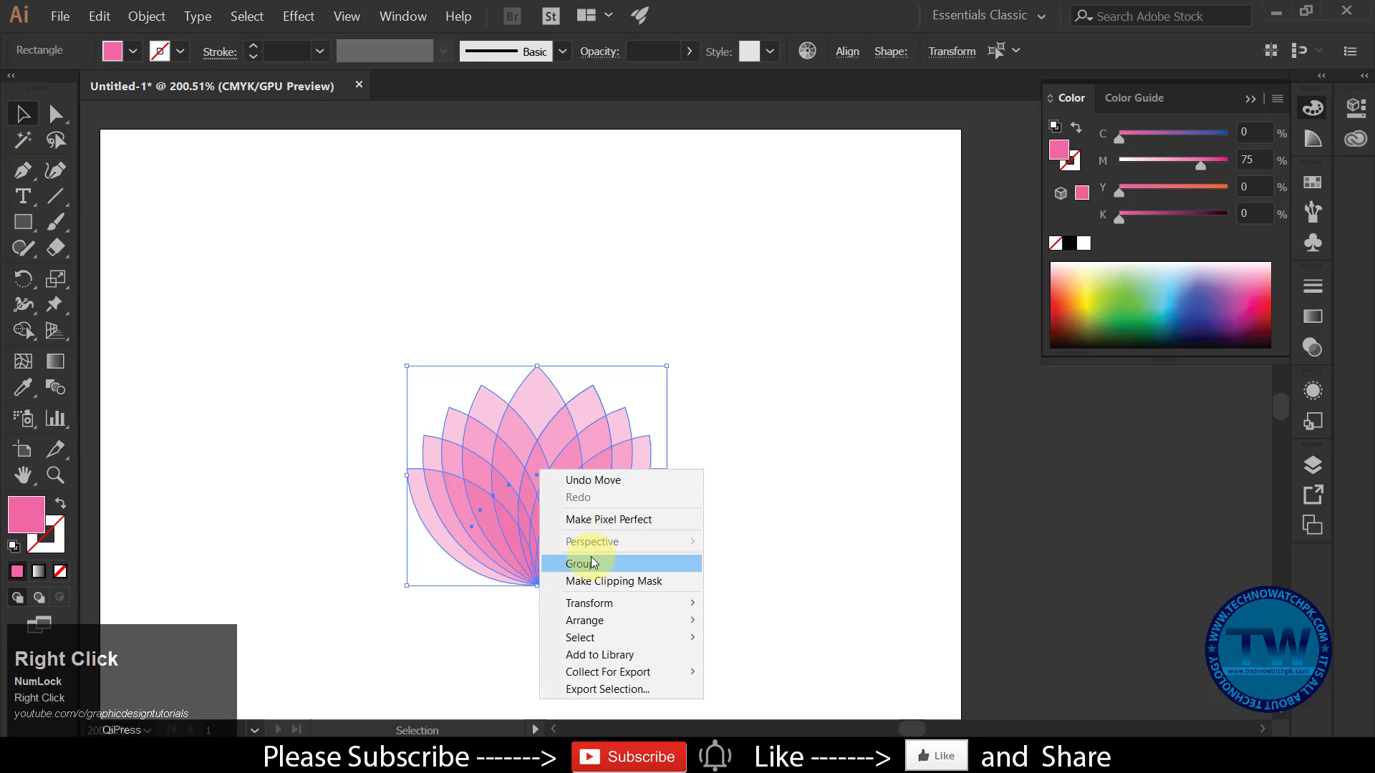
Move the grouped lotus higher on the artboard to leave room for text
left_click_drag(594, 562, 878, 547)
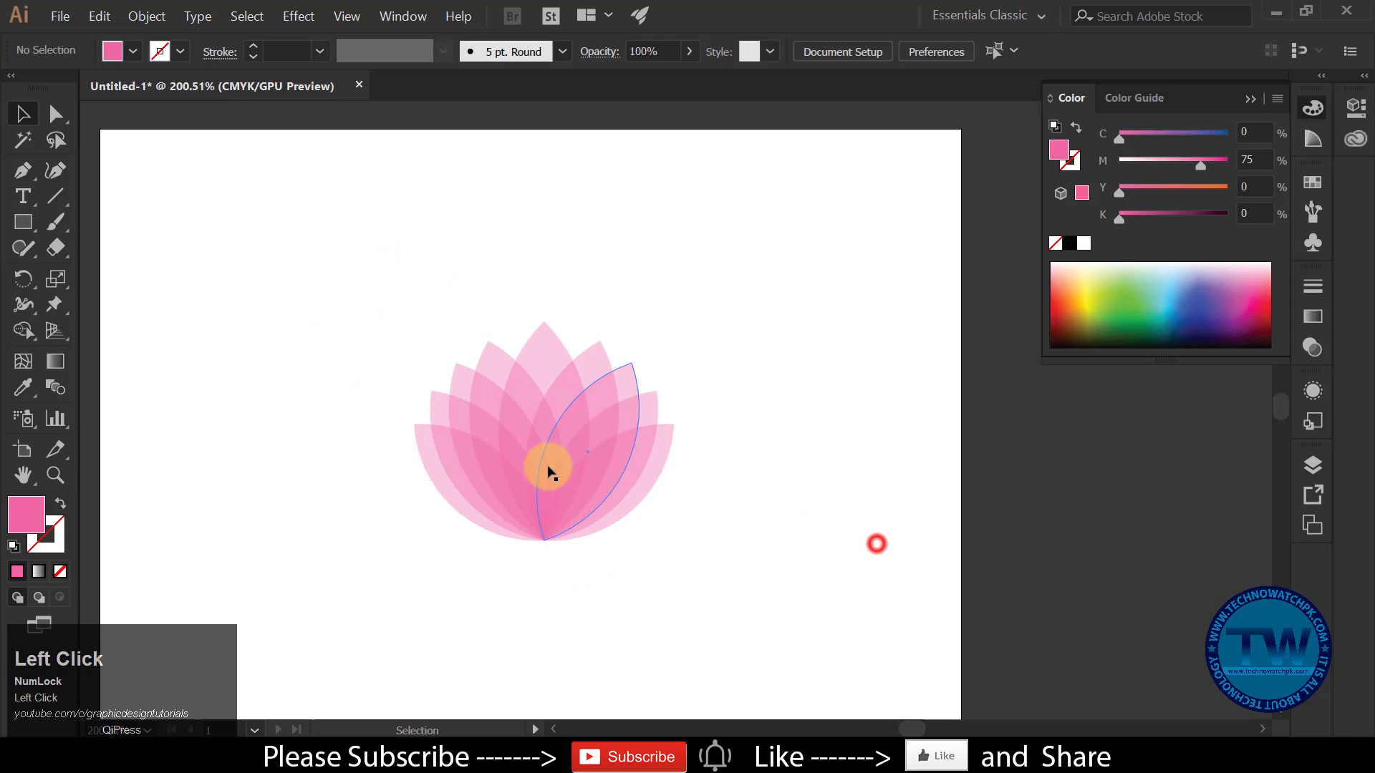
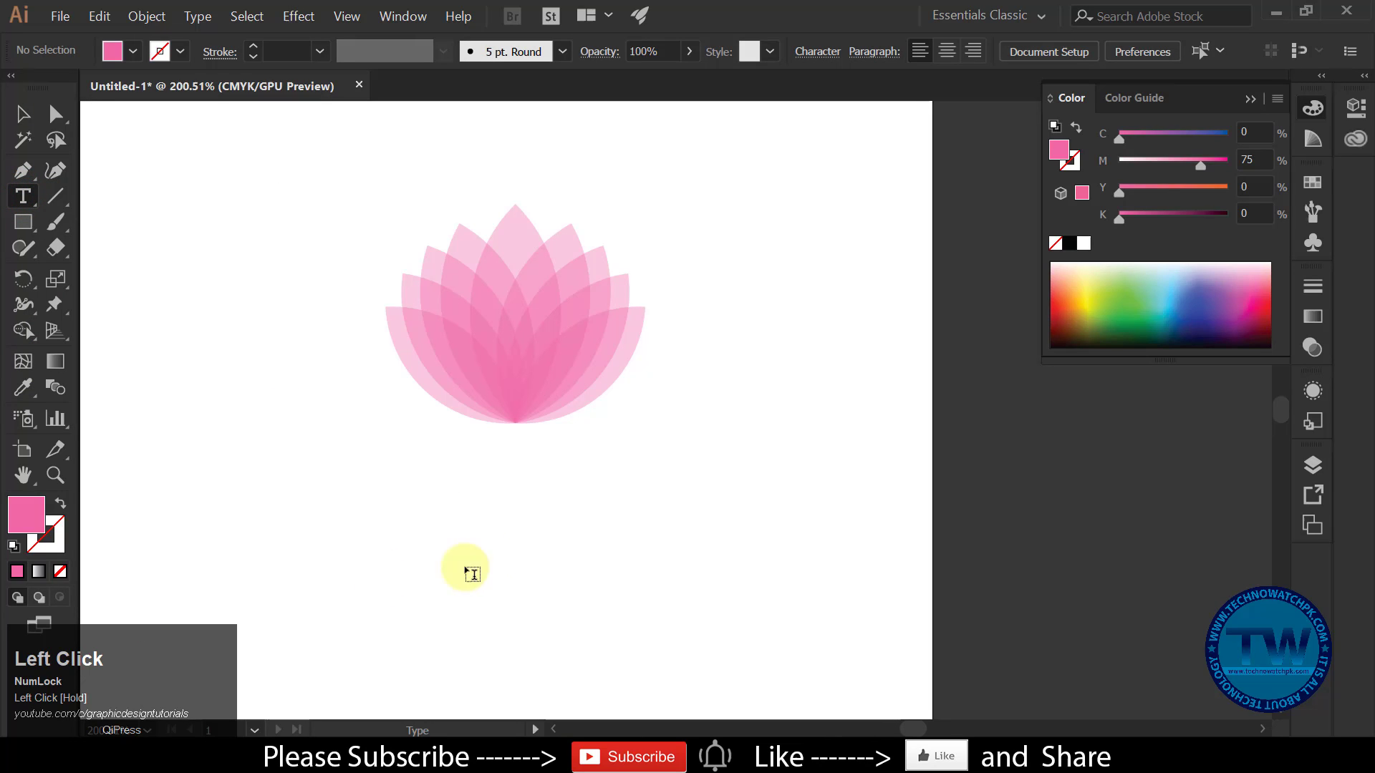
Enter the LOTUS LOGO text in capitals below the lotus
key("Caps_Lock")
type("lotus")
key("space")
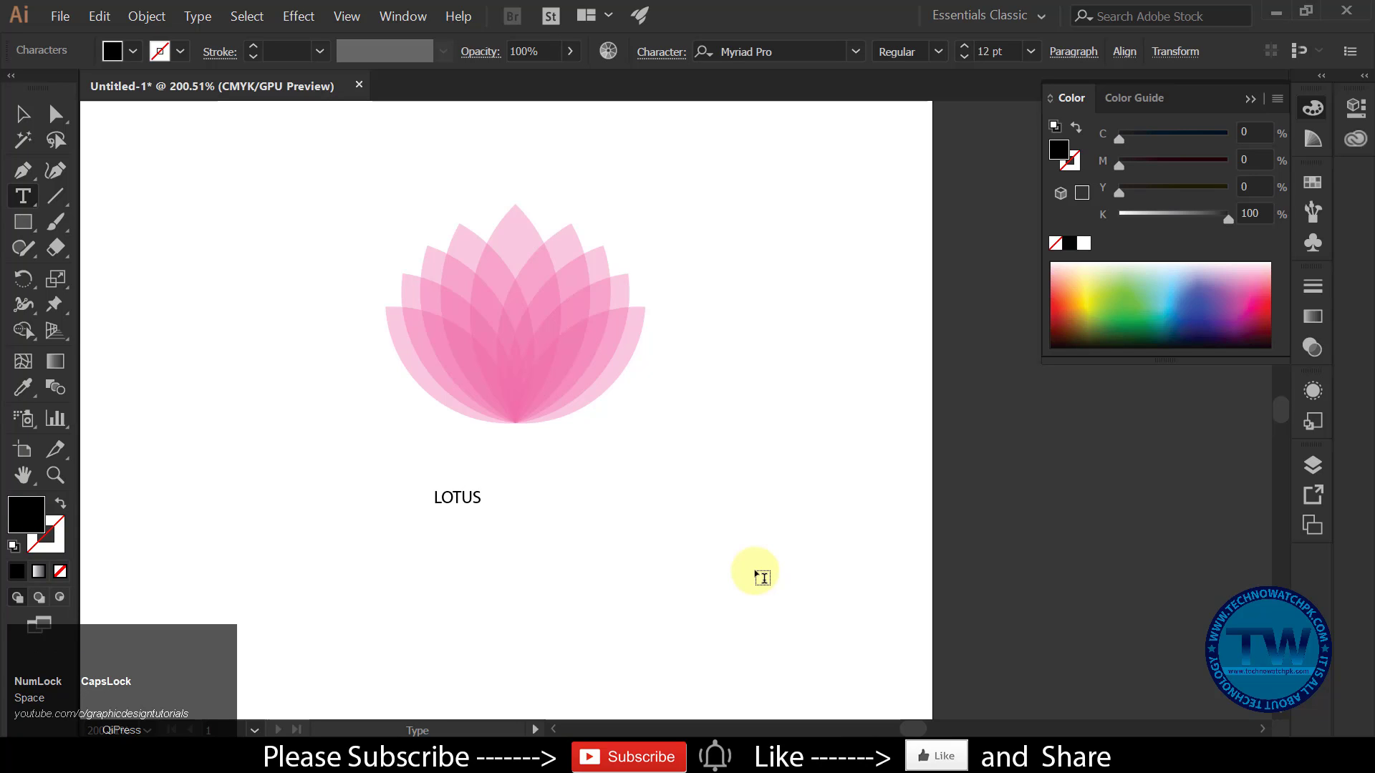
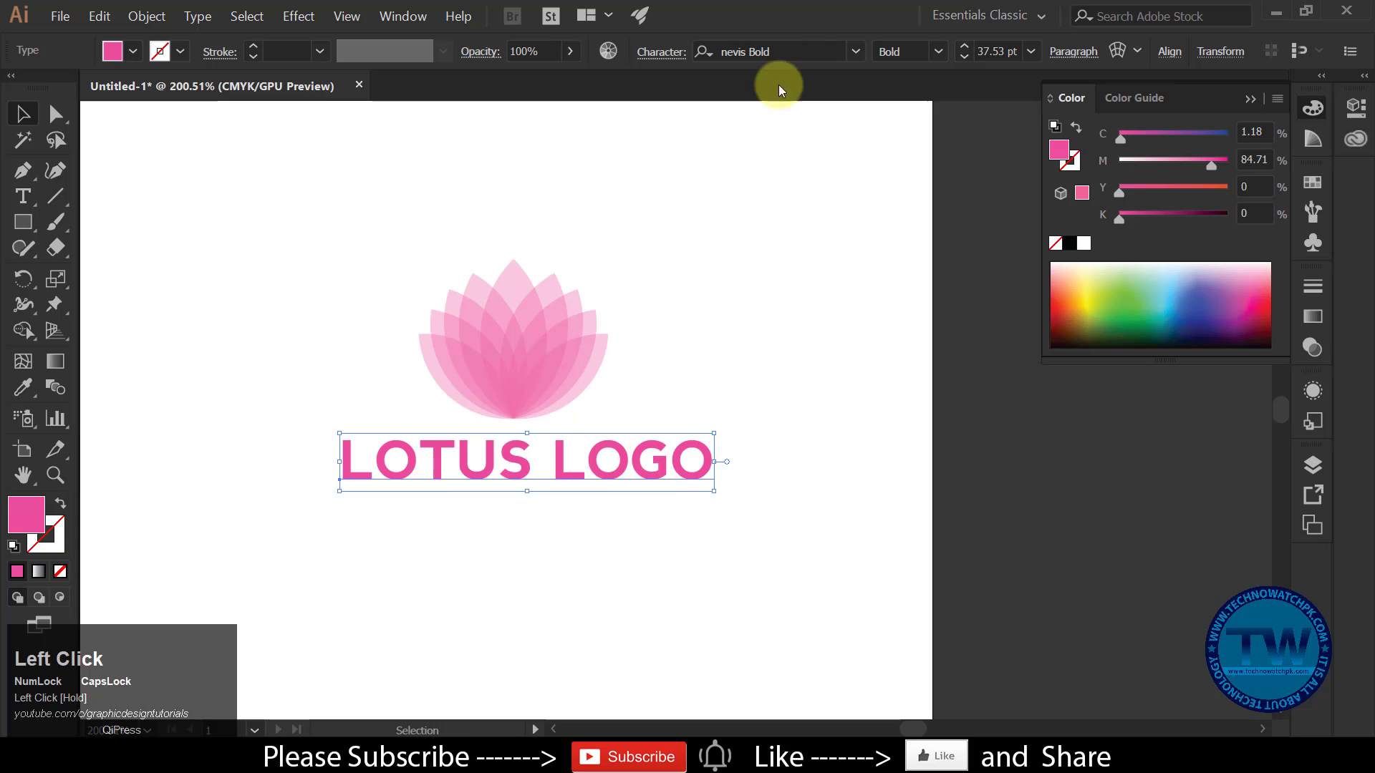
scroll("down", 3)
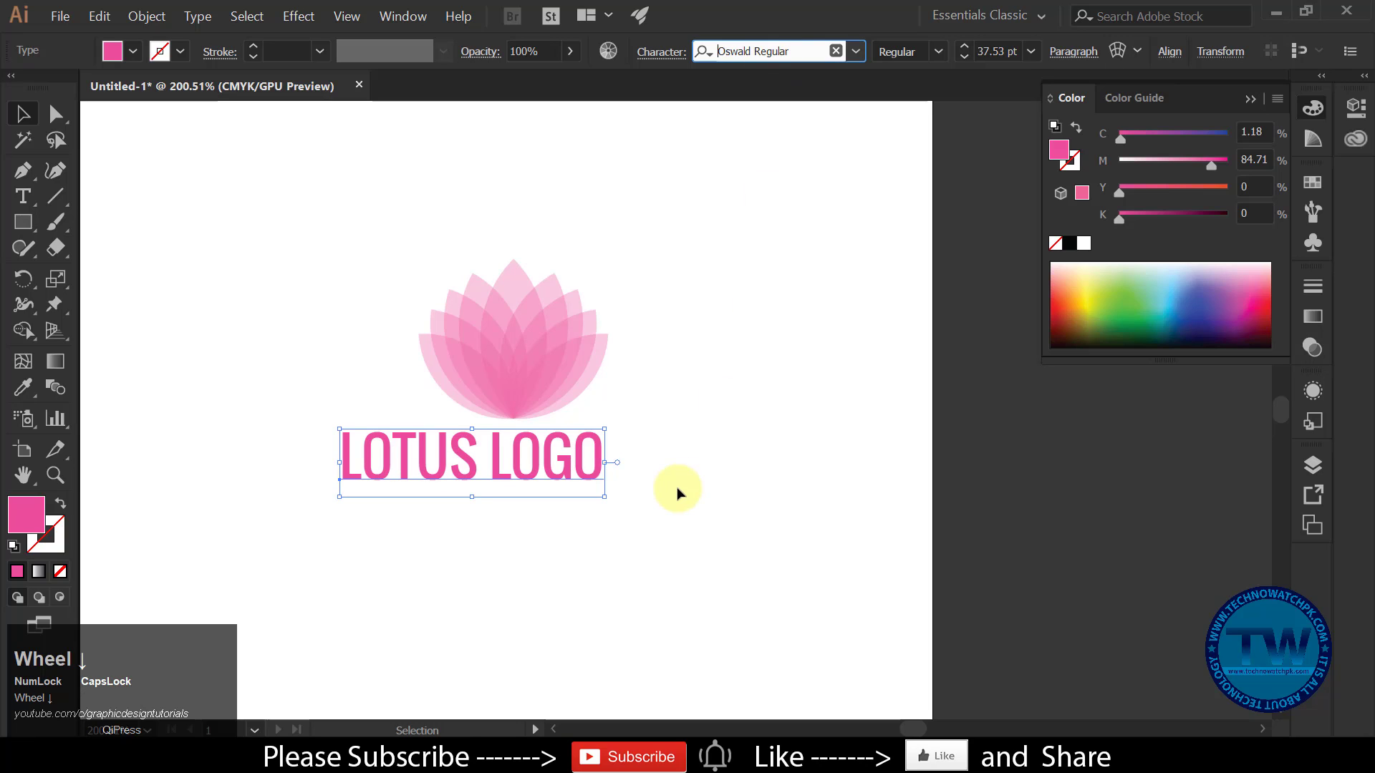
left_click_drag(729, 383, 589, 540)
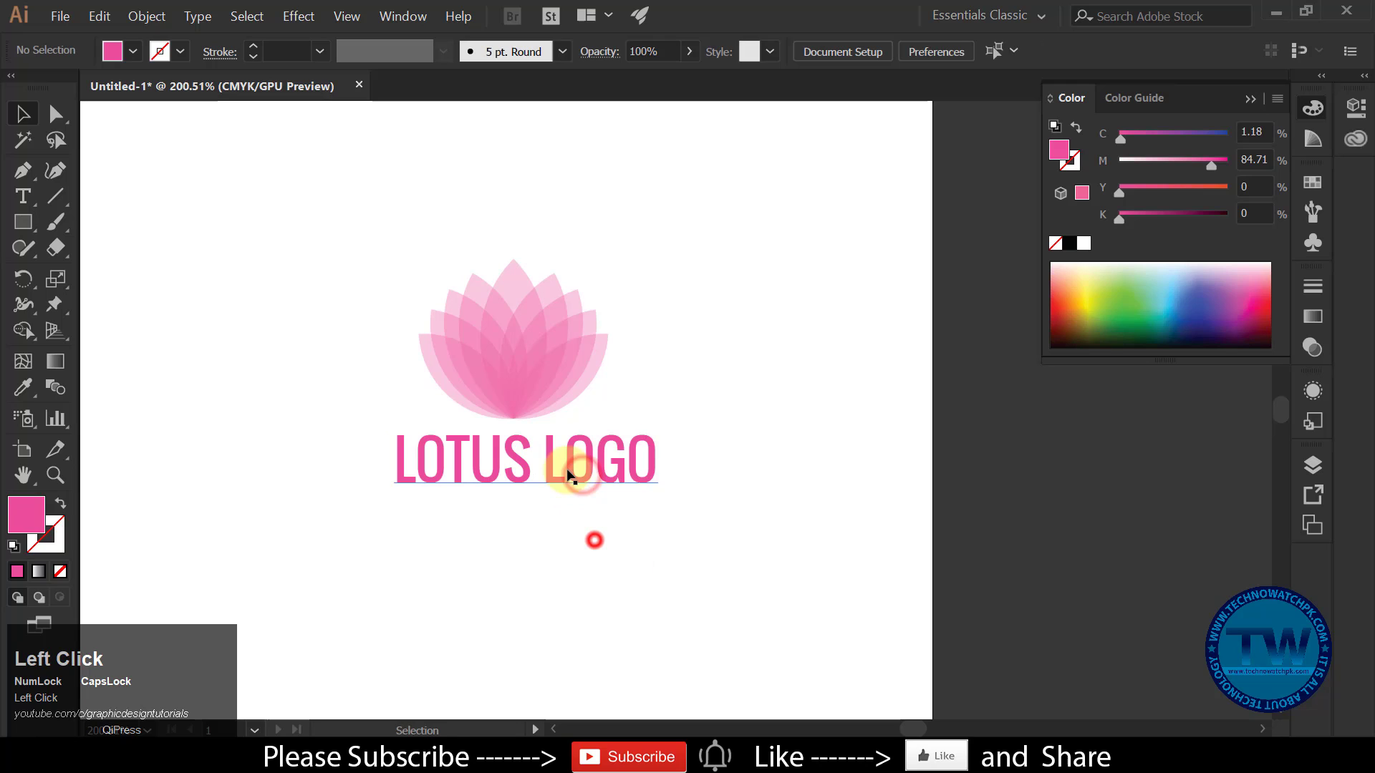
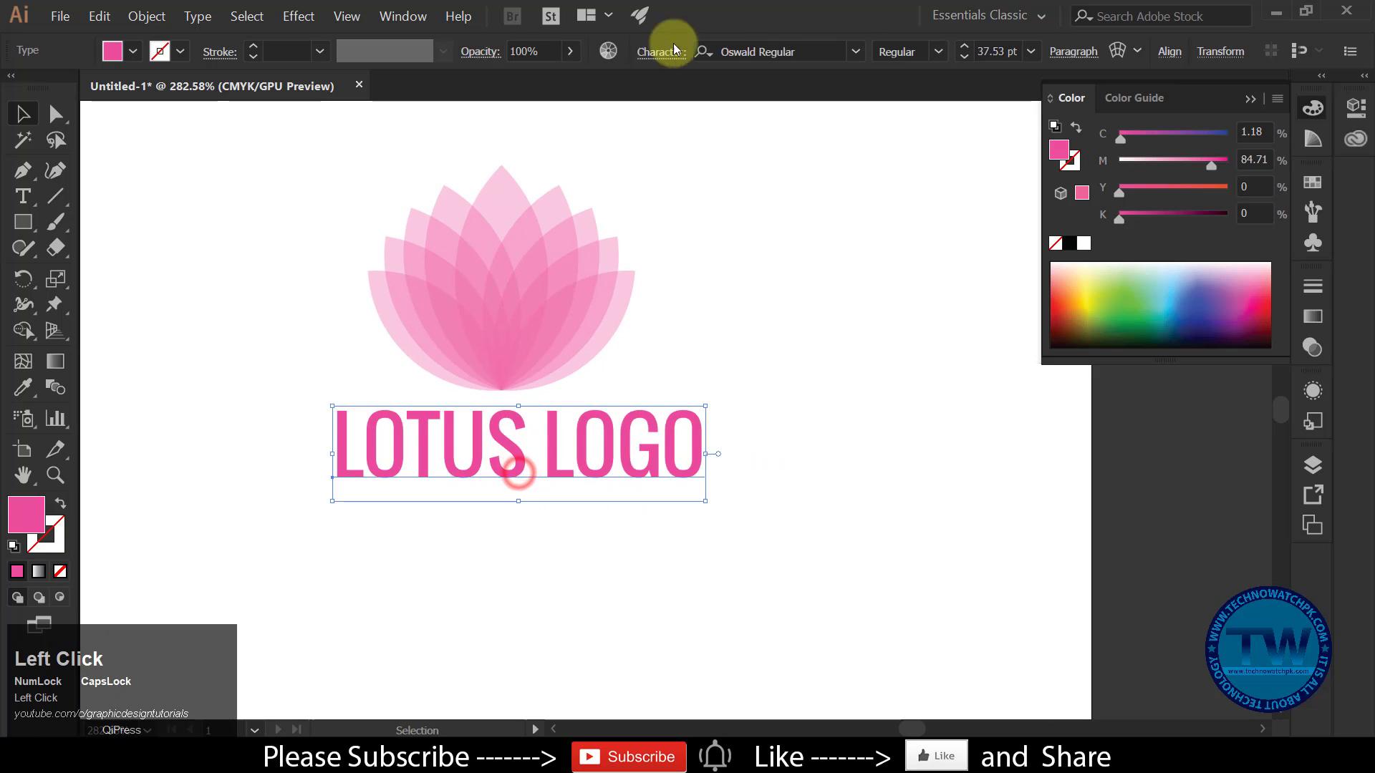
scroll("down", 3)
Filter fonts to Sans Serif, apply Helvetica Bold, and bring up the Character panel with Ctrl+T
left_click(857, 47)
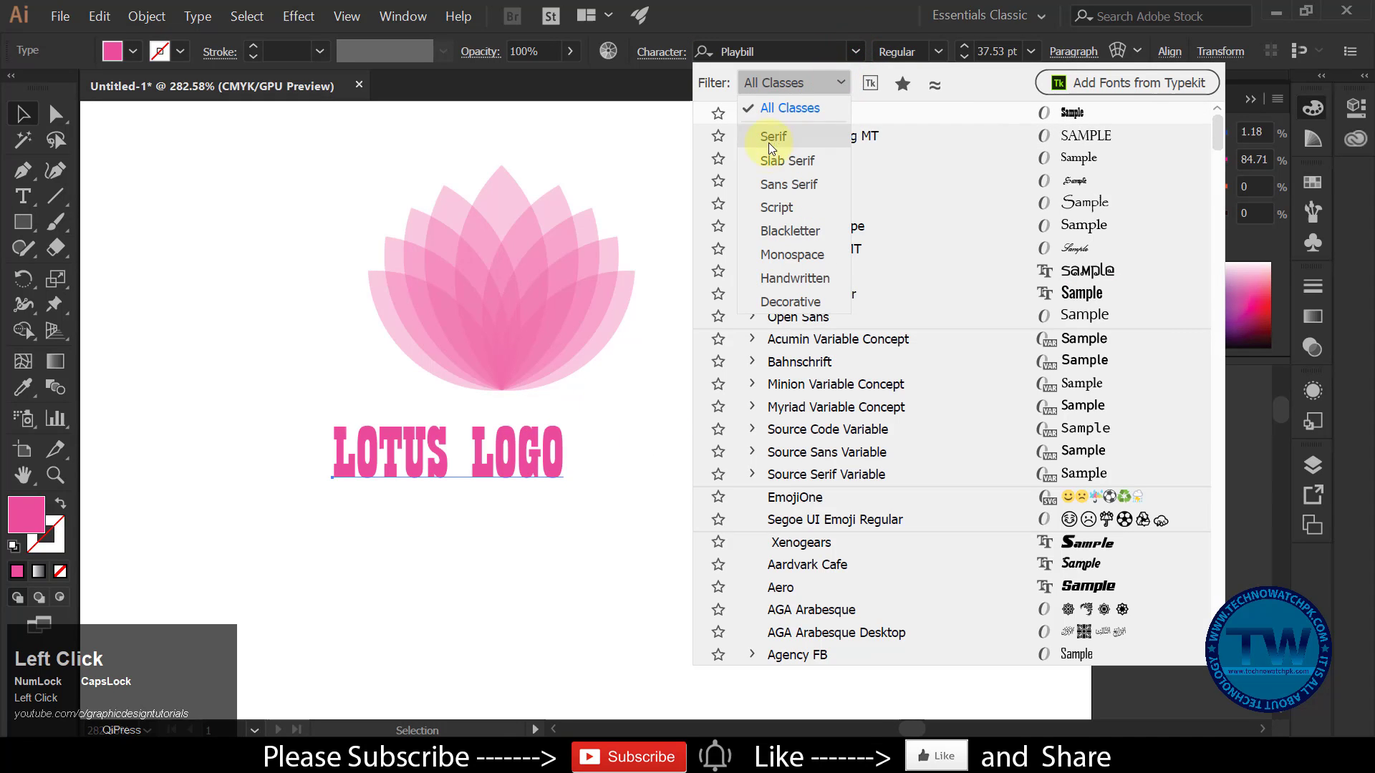
left_click(797, 185)
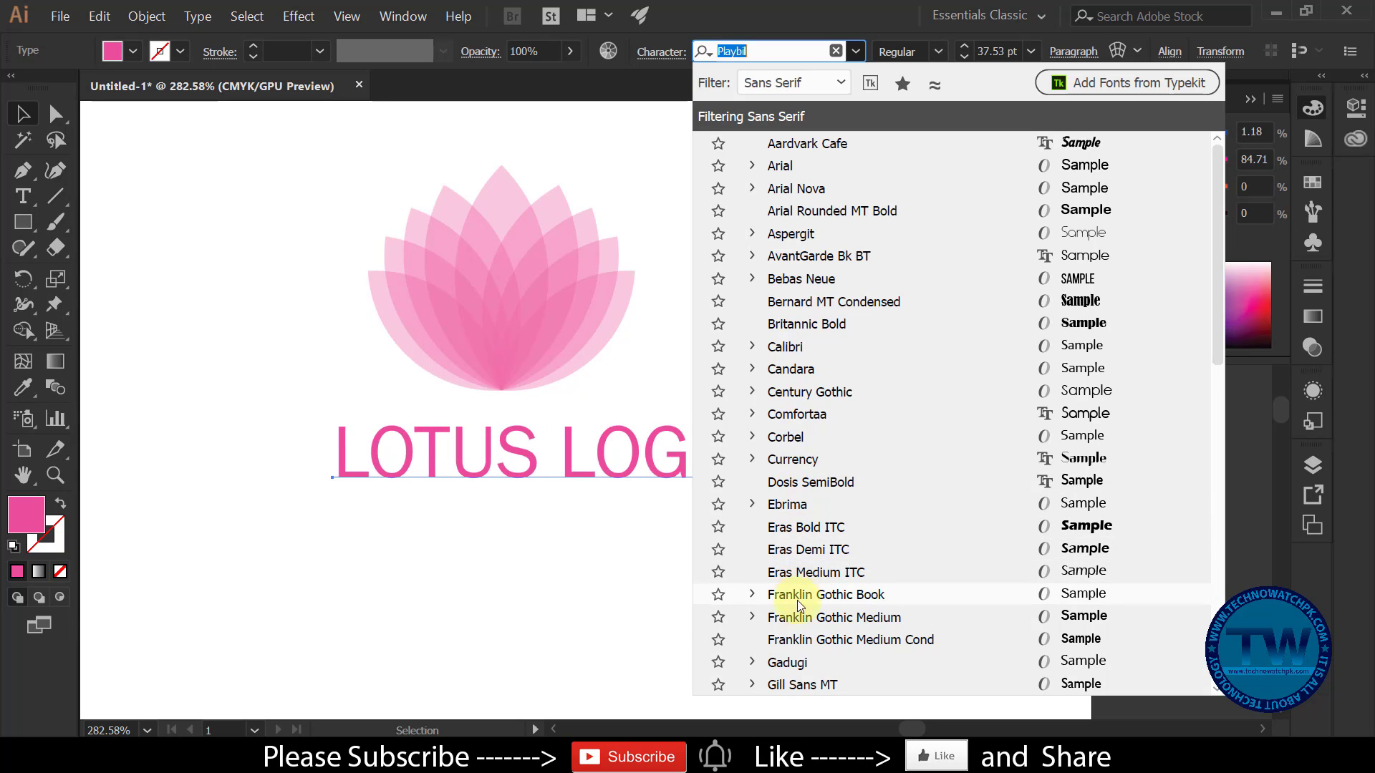
scroll("down", 3)
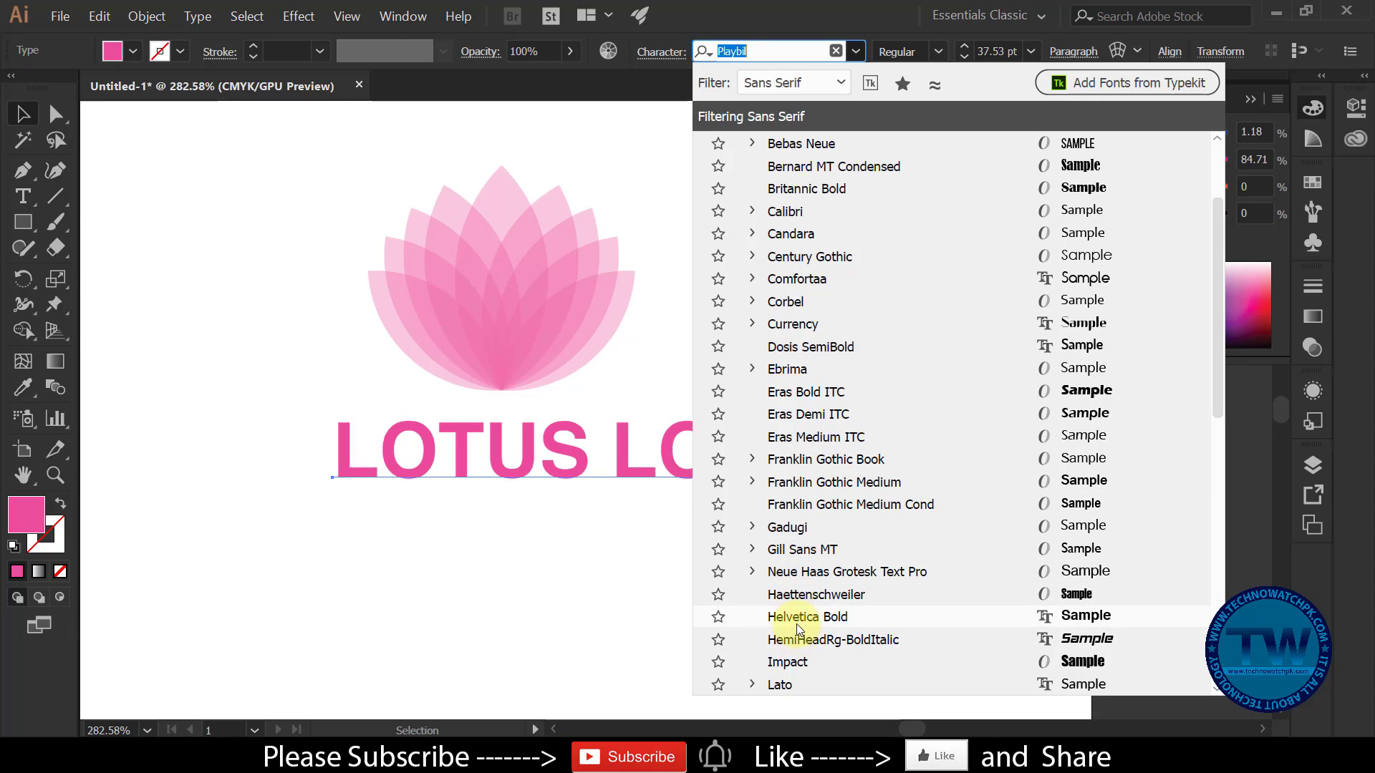
left_click(798, 625)
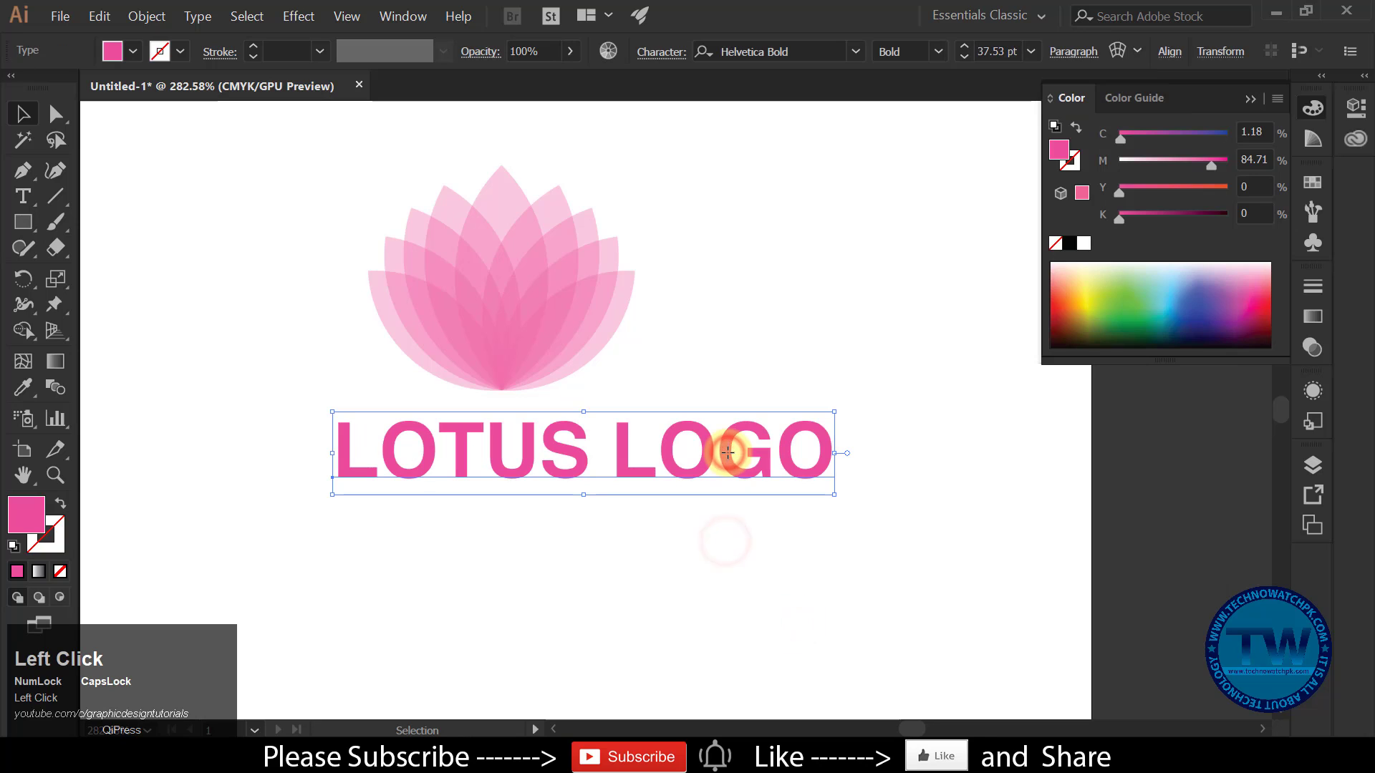
key("ctrl+t")
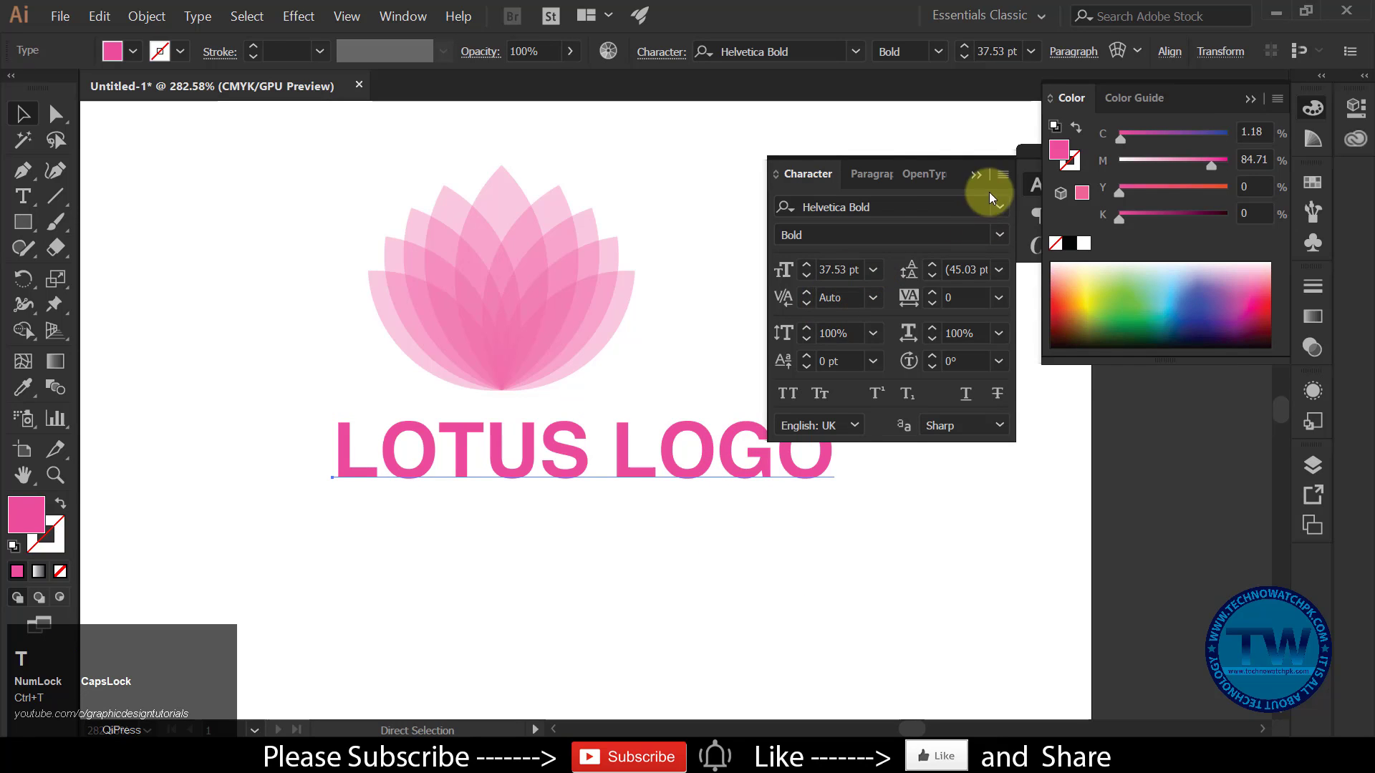
Browse the extra character options to try other fonts for LOTUS LOGO
left_click(1009, 177)
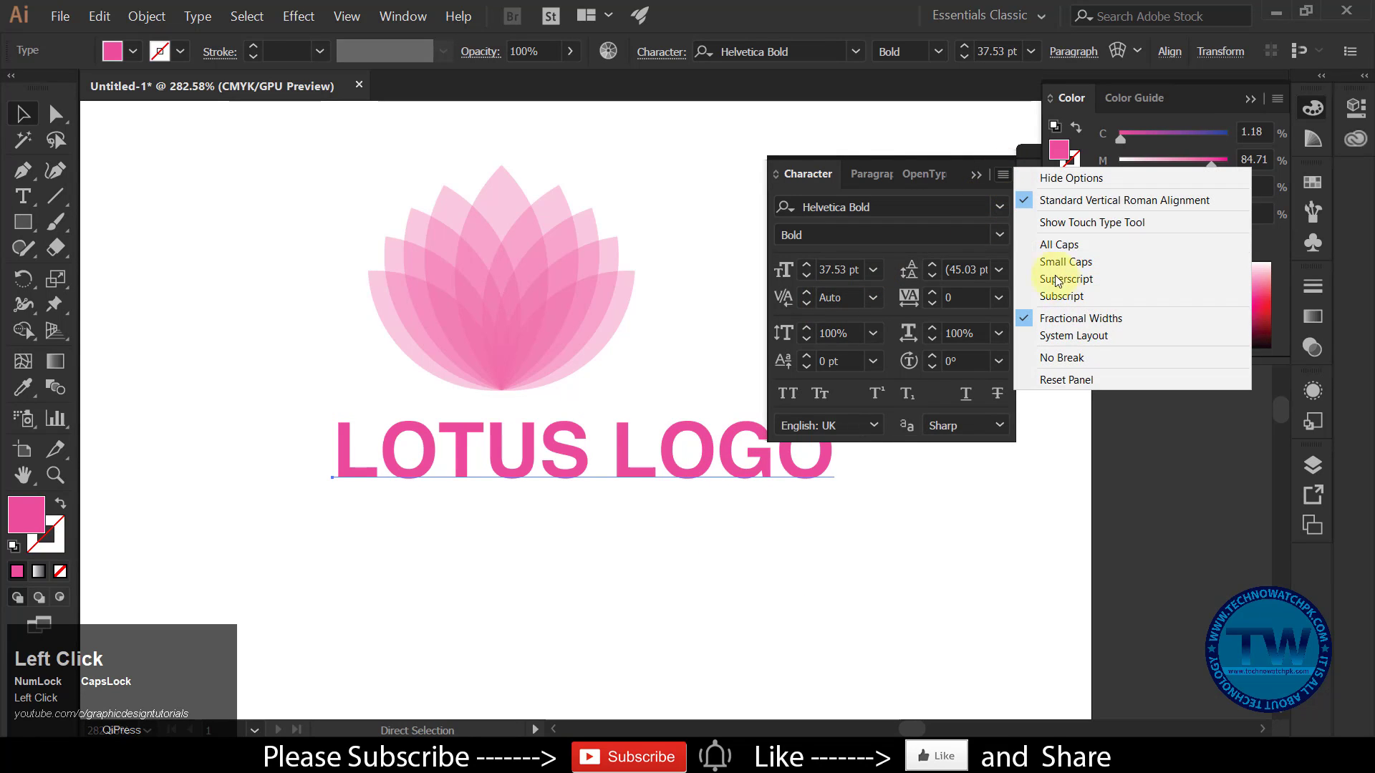
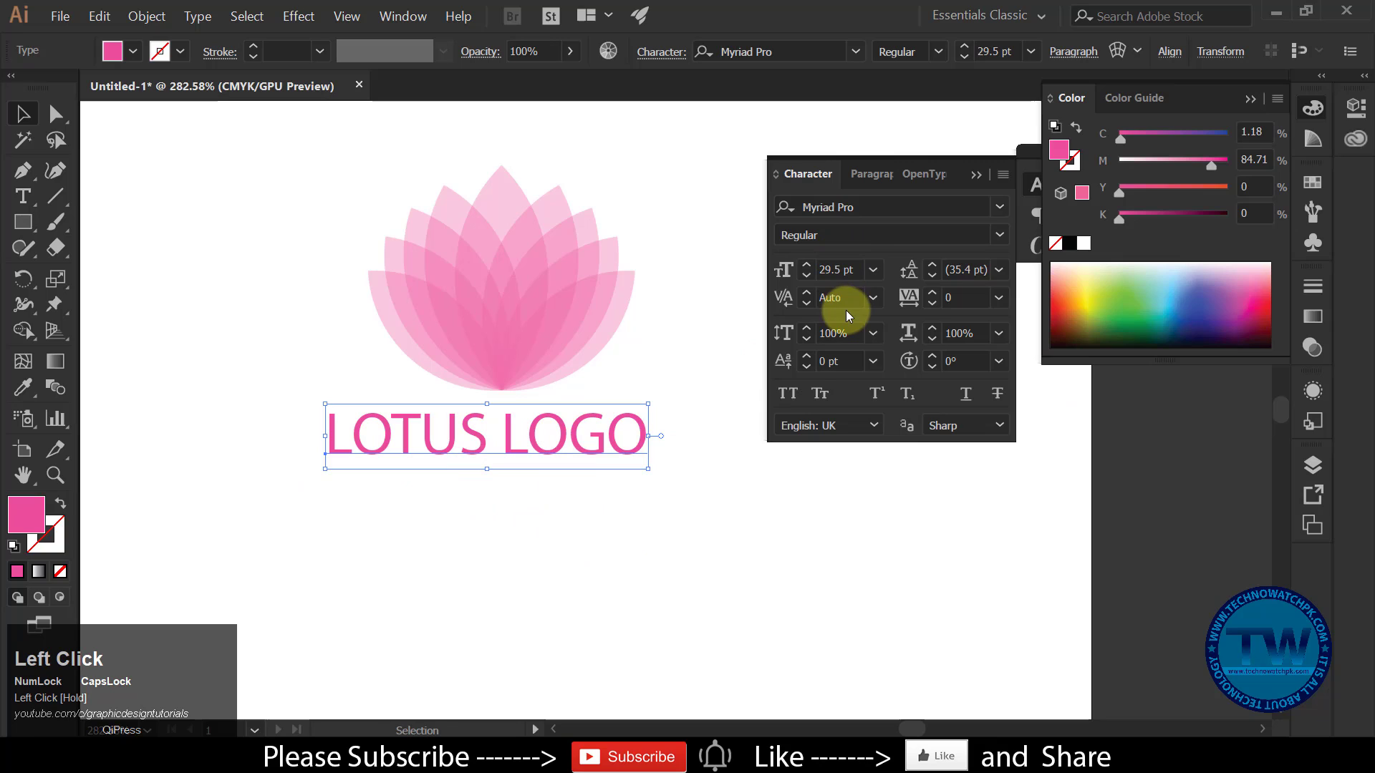
scroll("down", 3)
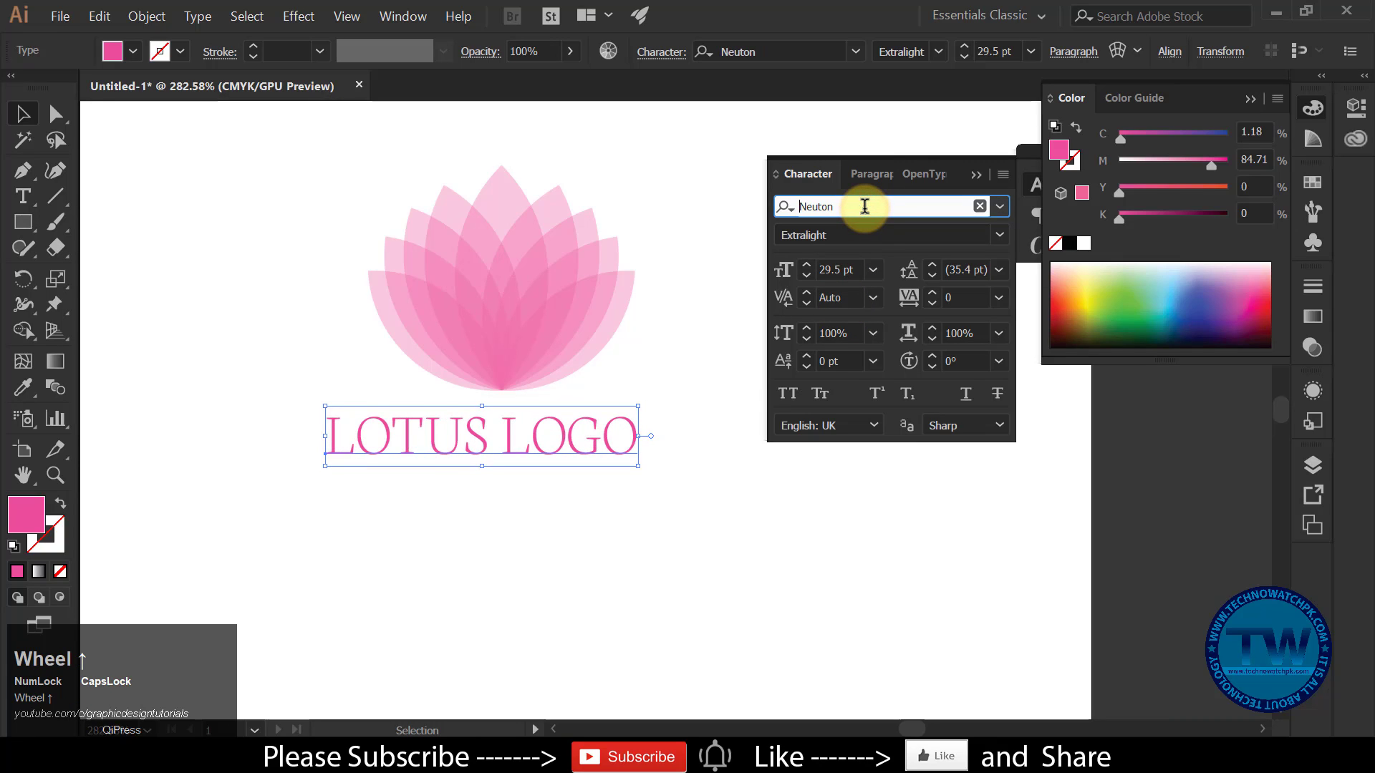
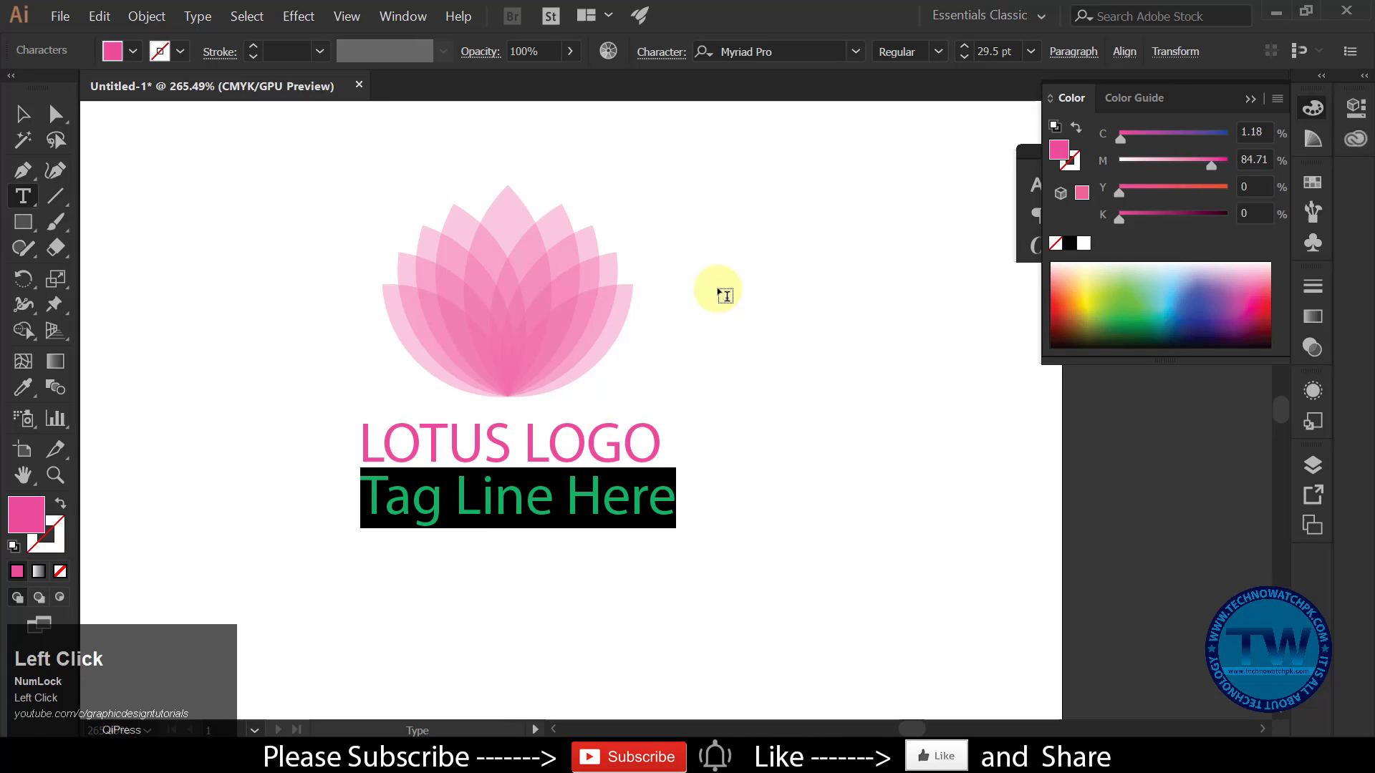
Make the tagline All Caps and position it under LOTUS LOGO's left edge
key("ctrl+t")
left_click(1010, 178)
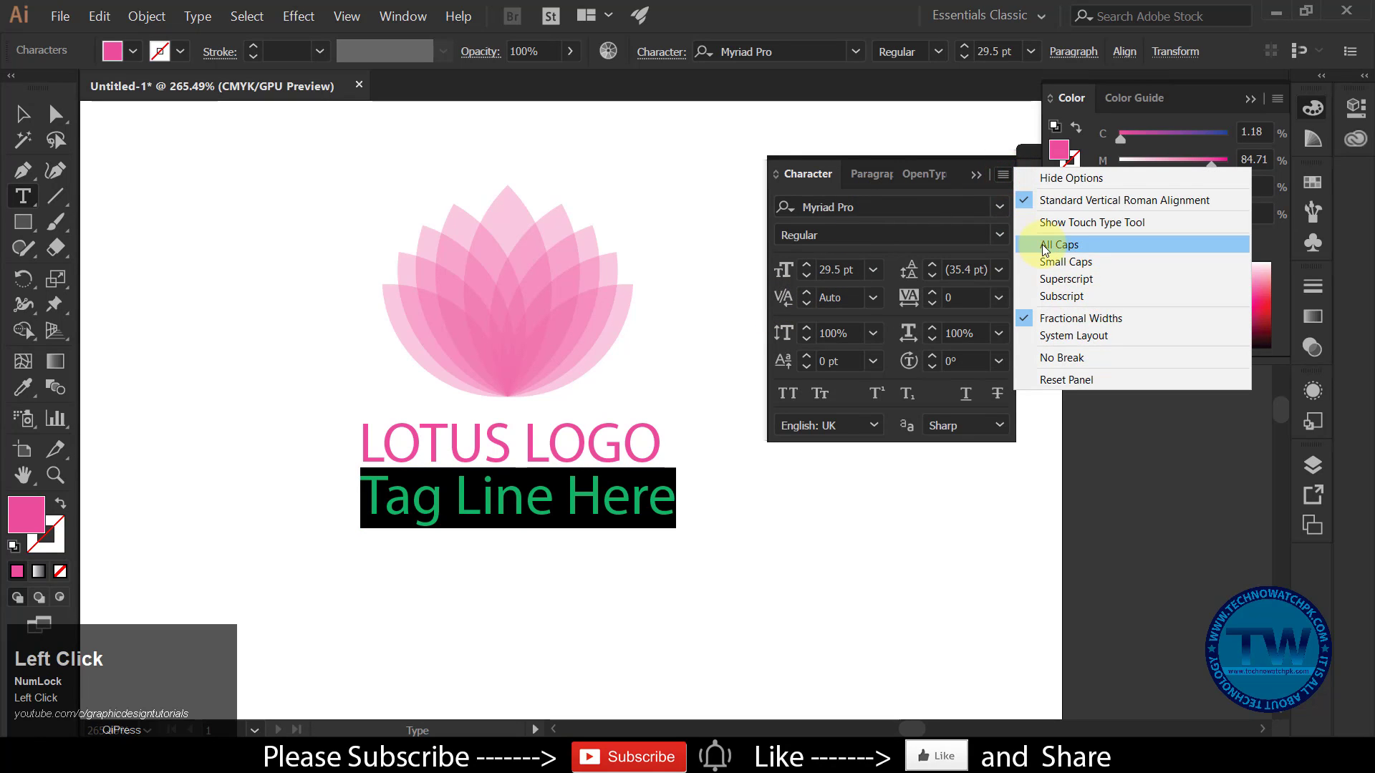
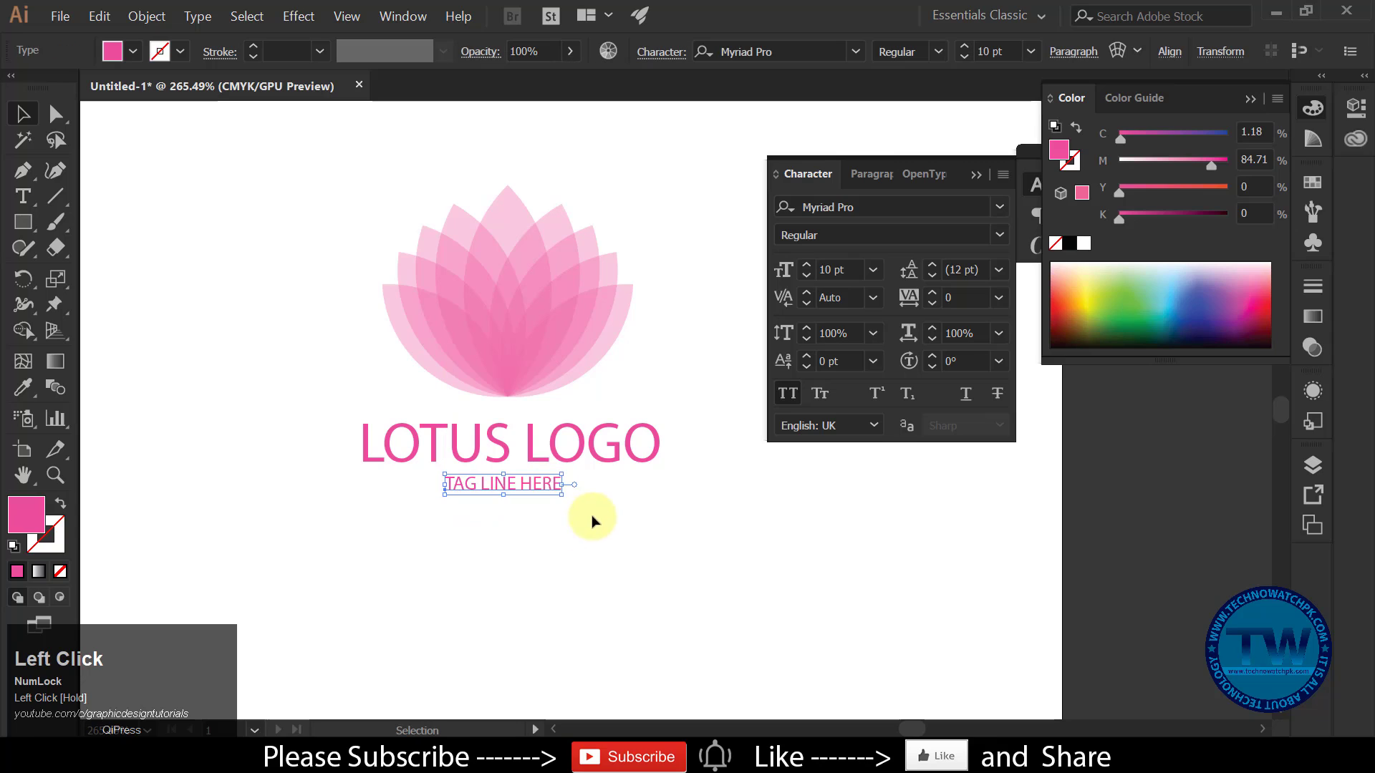
scroll("up", 3)
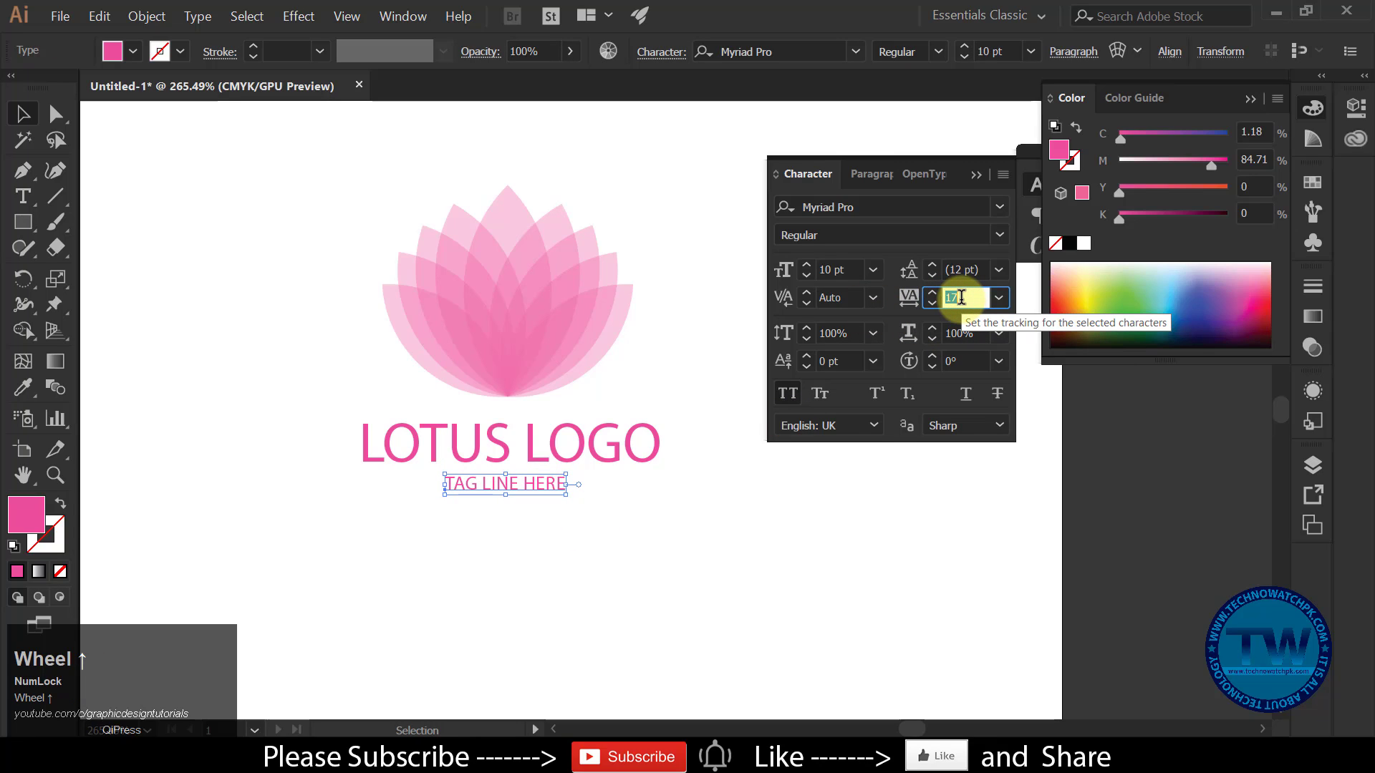
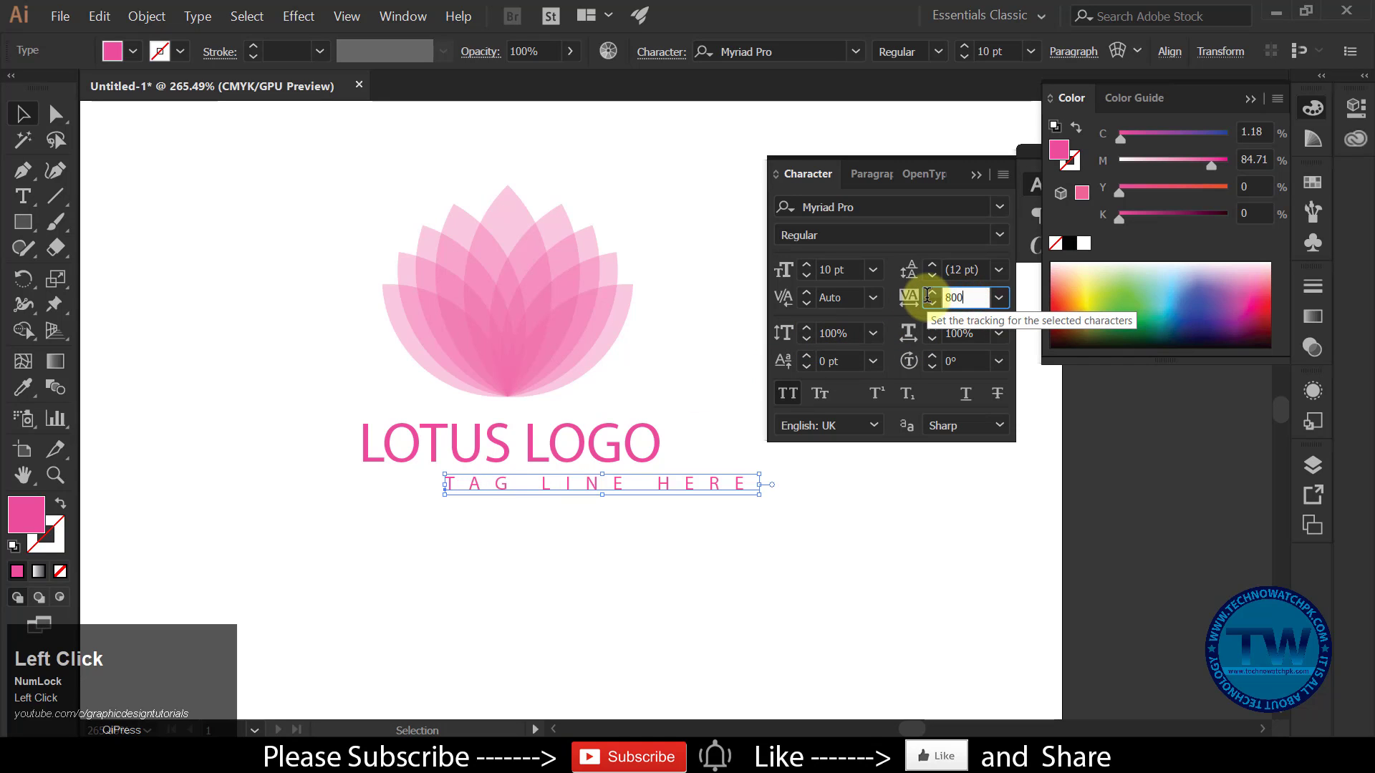
left_click_drag(724, 531, 520, 516)
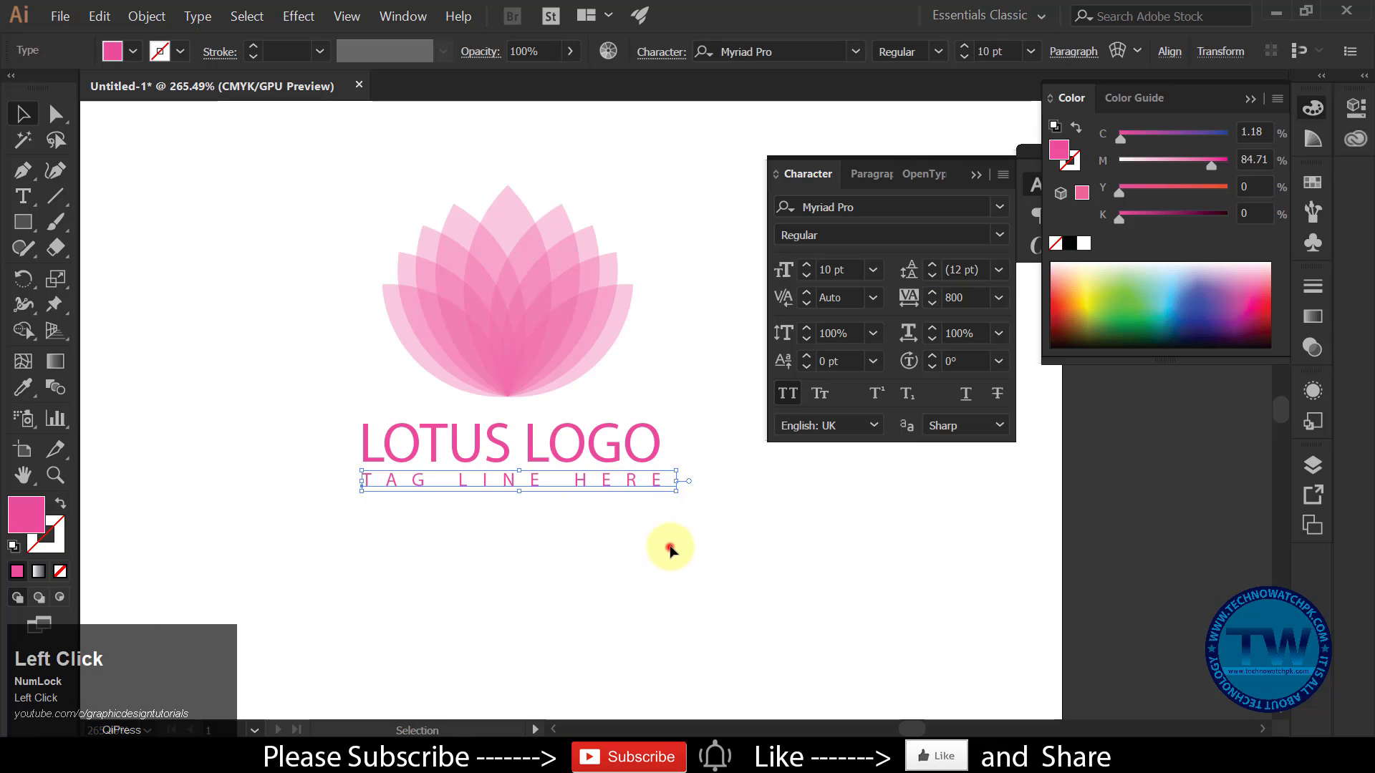
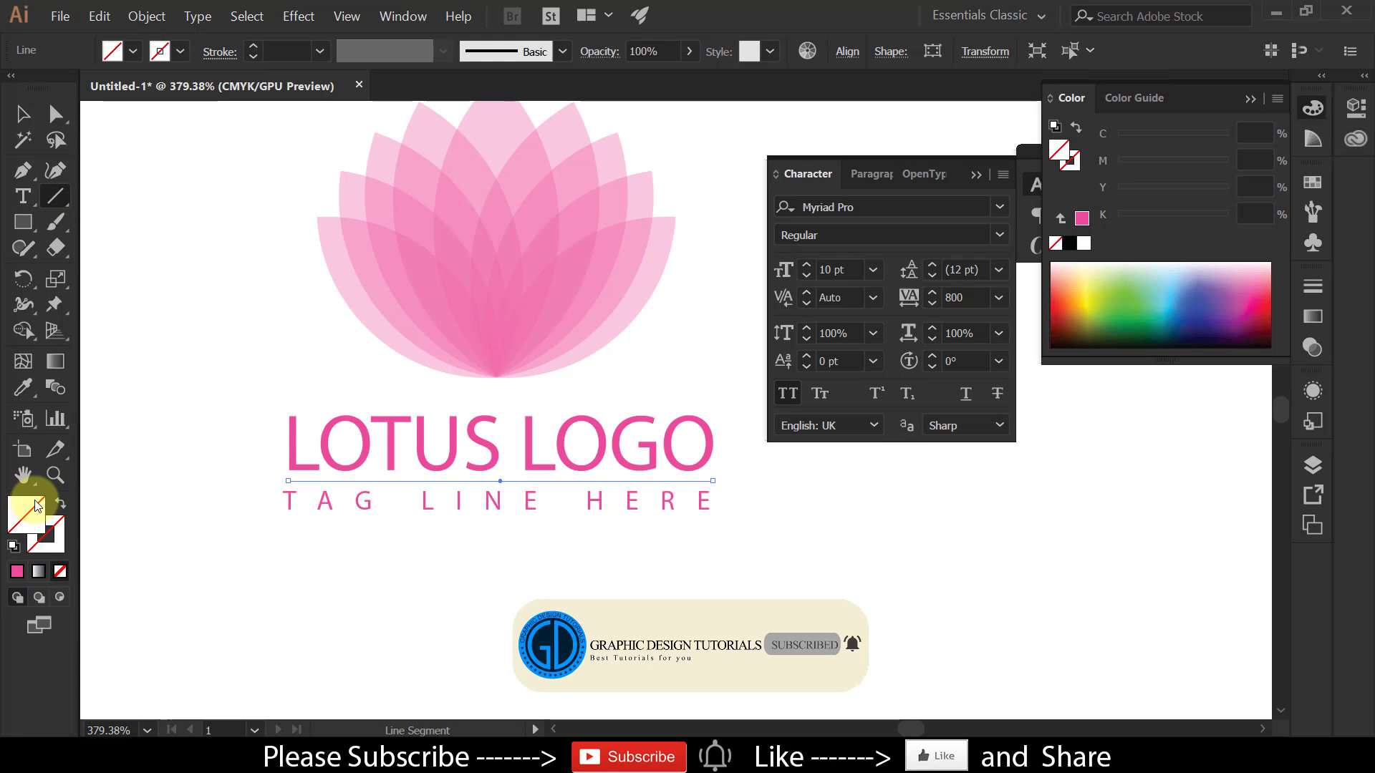
Reset the divider line to default fill and stroke (D) and deselect to view it
key("d")
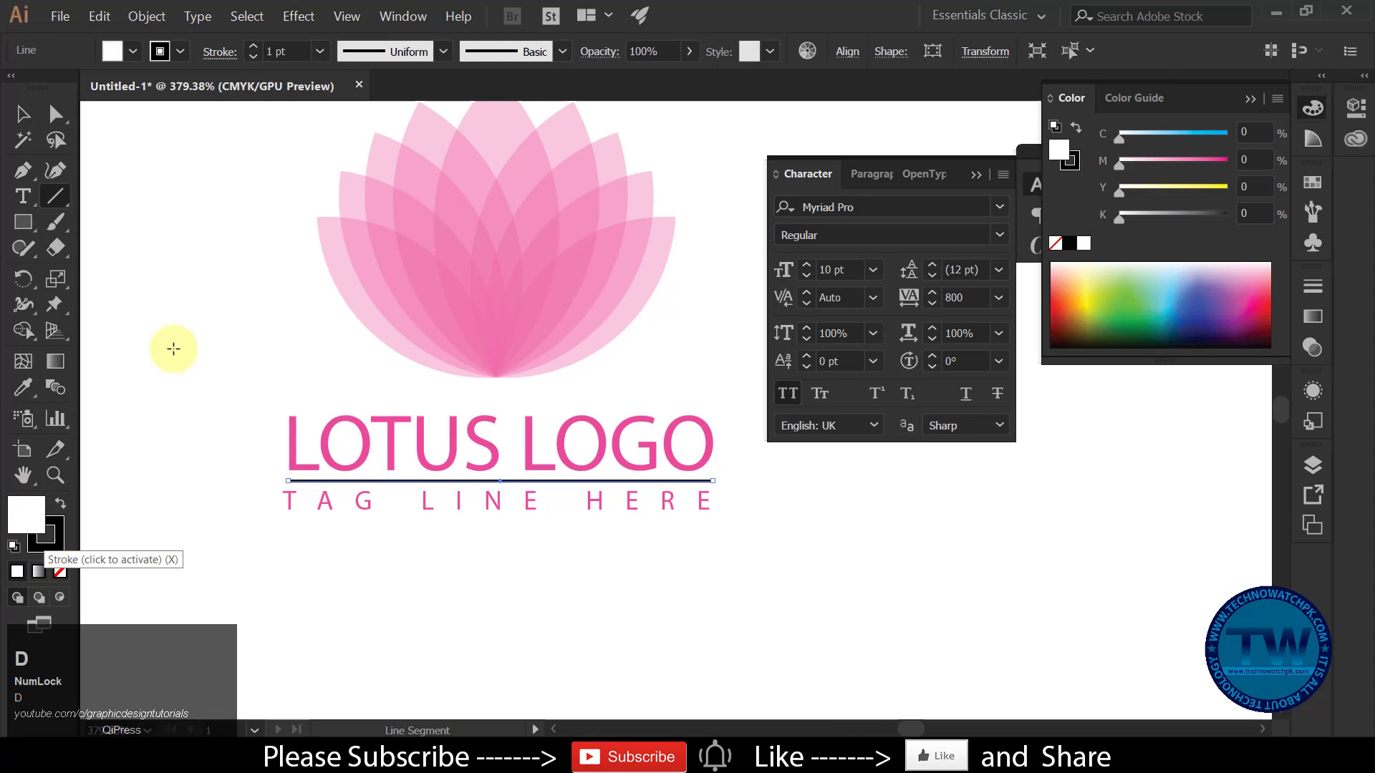
left_click(25, 117)
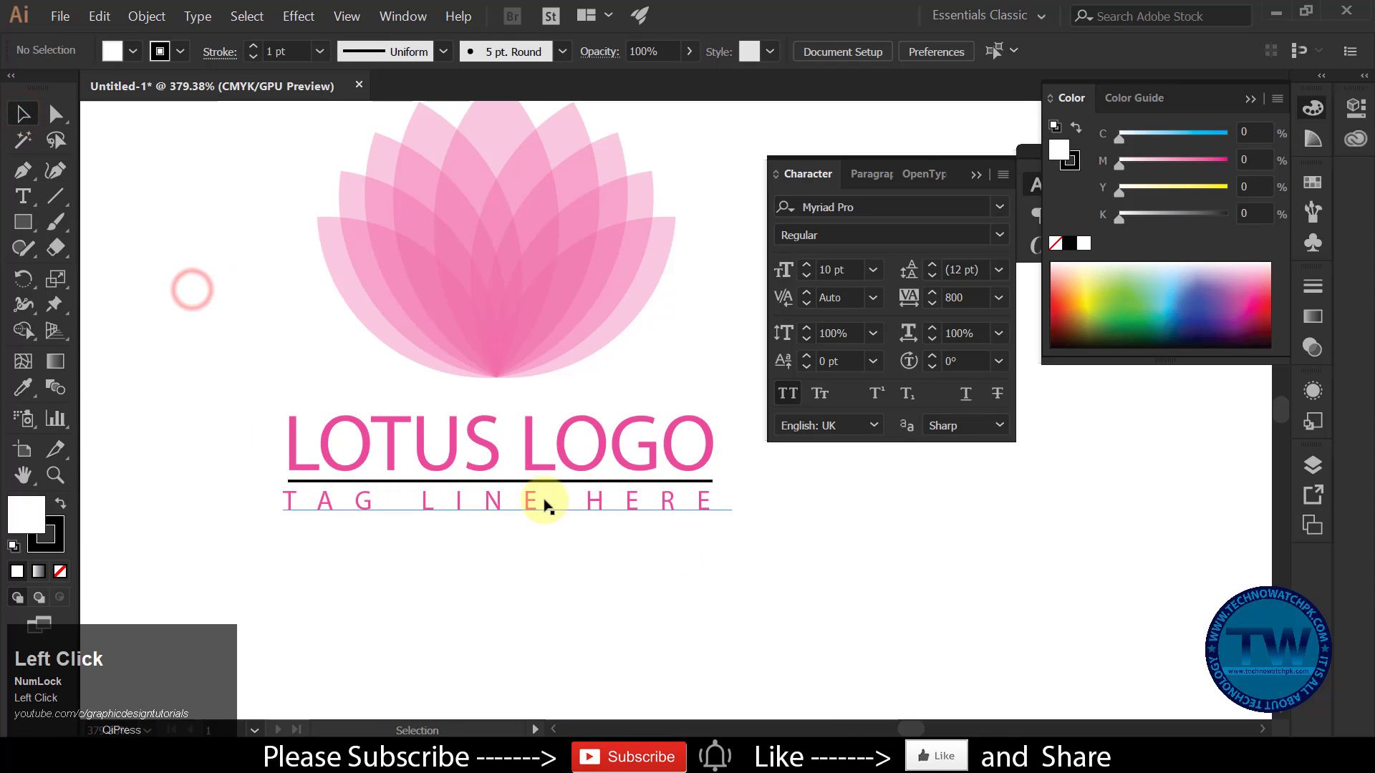
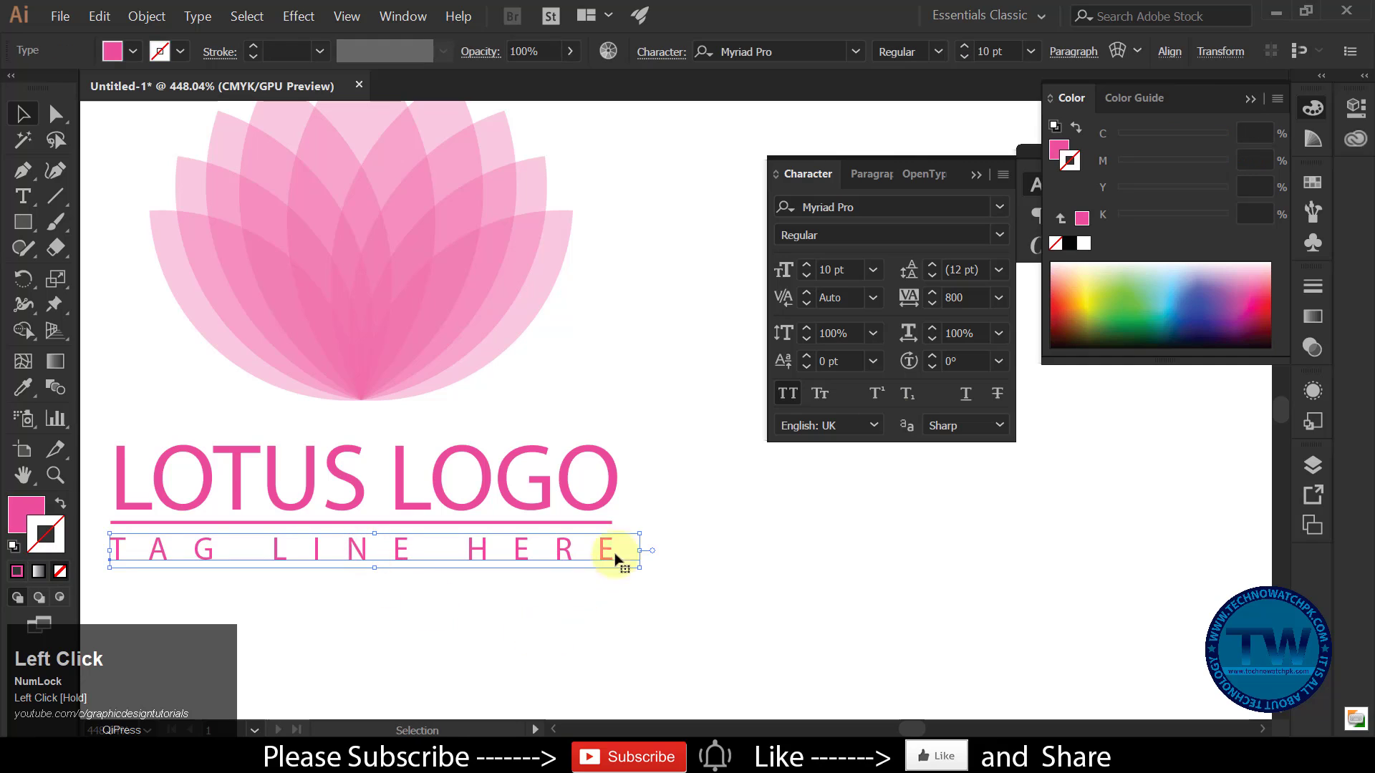
Nudge the tagline tracking down to 794 so it matches the logo text width
key("Down")
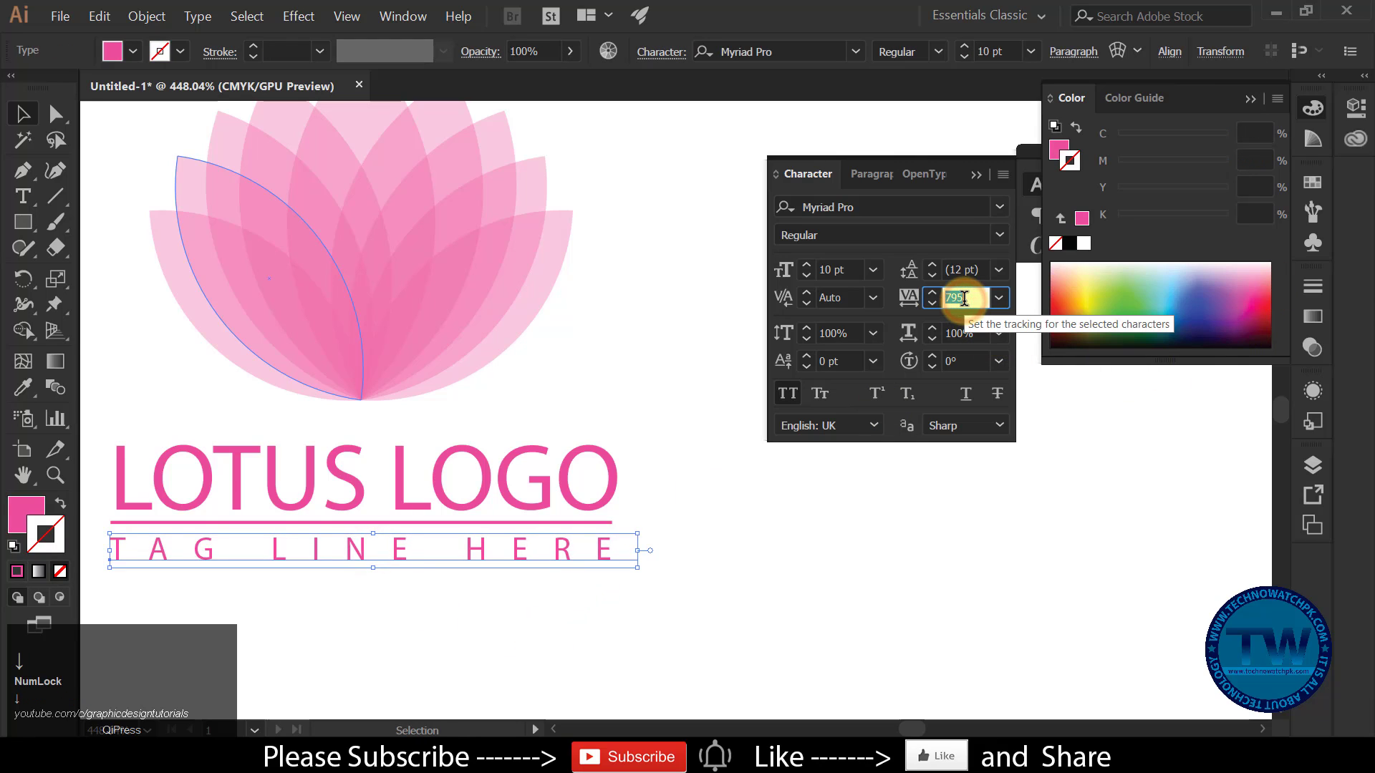
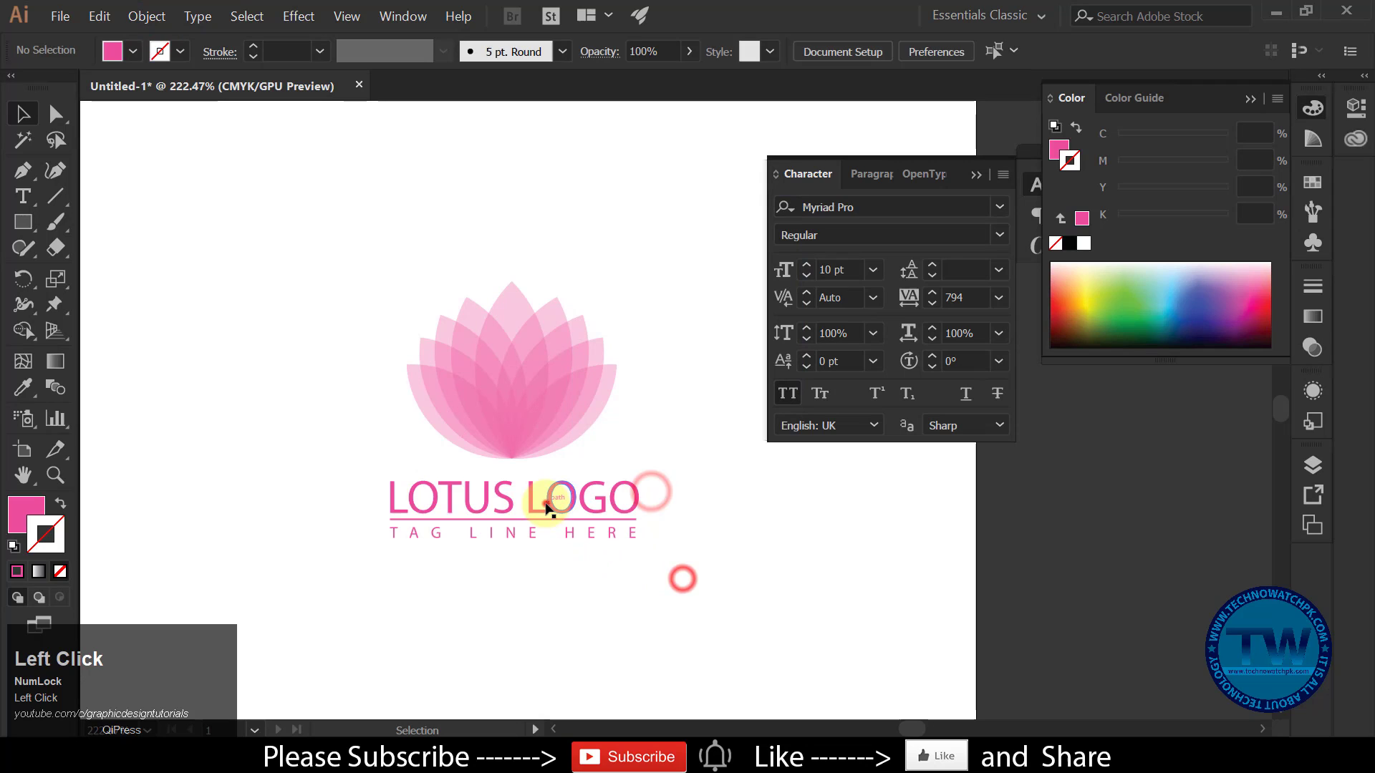
Dismiss the Object menu and select the lotus group to scale it down
right_click(608, 522)
left_click(677, 383)
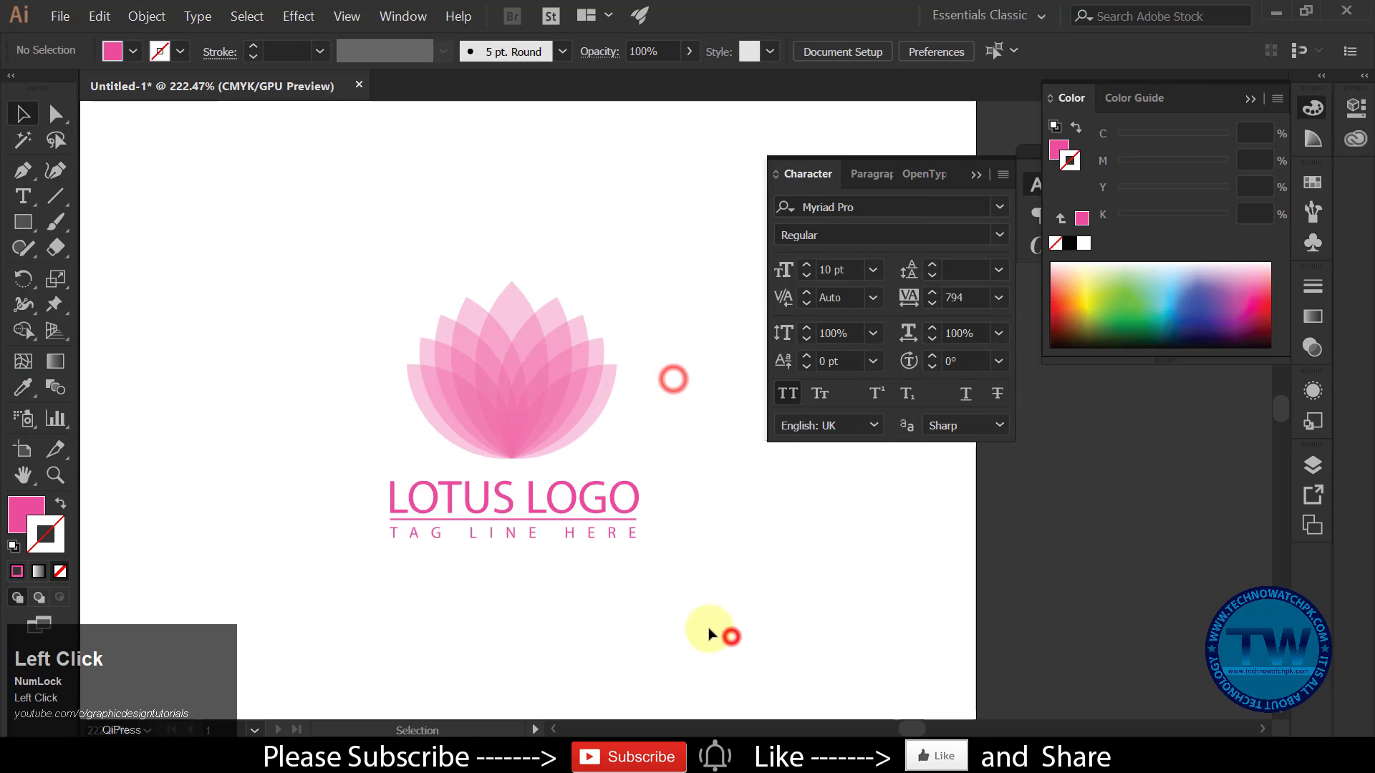